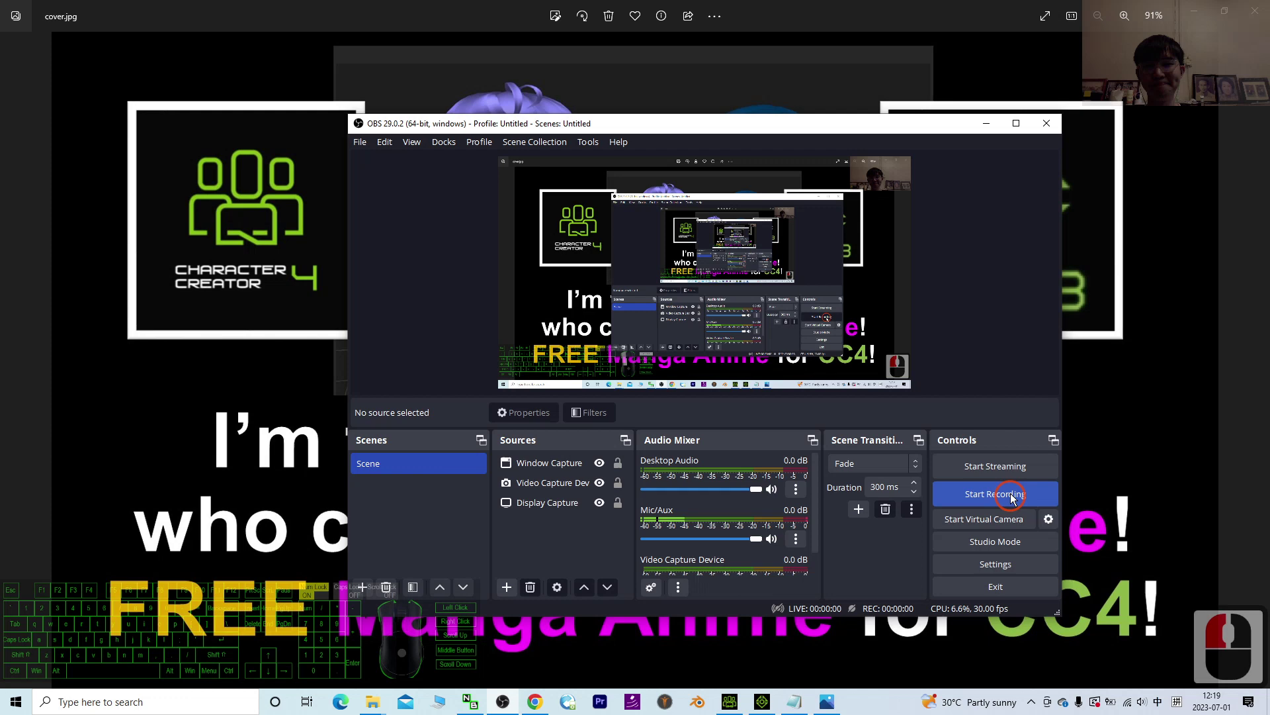
# Step: Minimize OBS so the cover.jpg of the two manga avatars fills the Photos viewer
pyautogui.rightClick(991, 127)
pyautogui.moveTo(990, 132); pyautogui.dragTo(1150, 373)
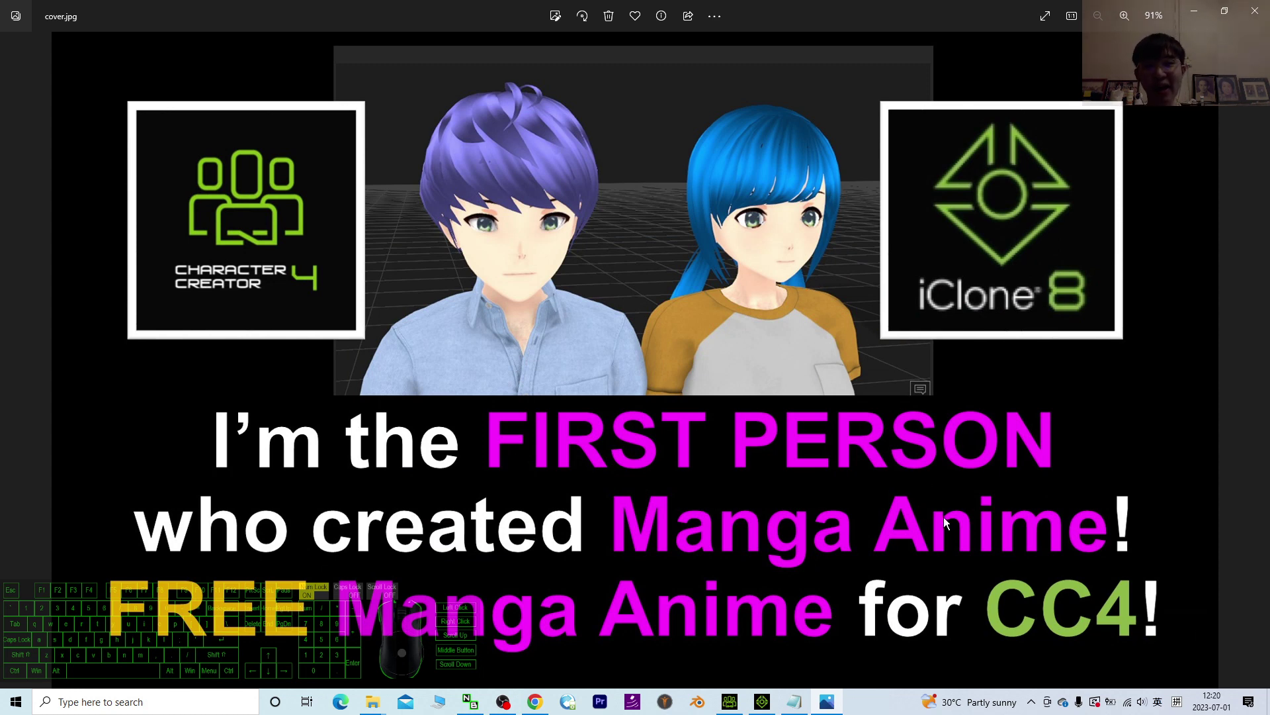
pyautogui.moveTo(547, 399); pyautogui.dragTo(436, 369)
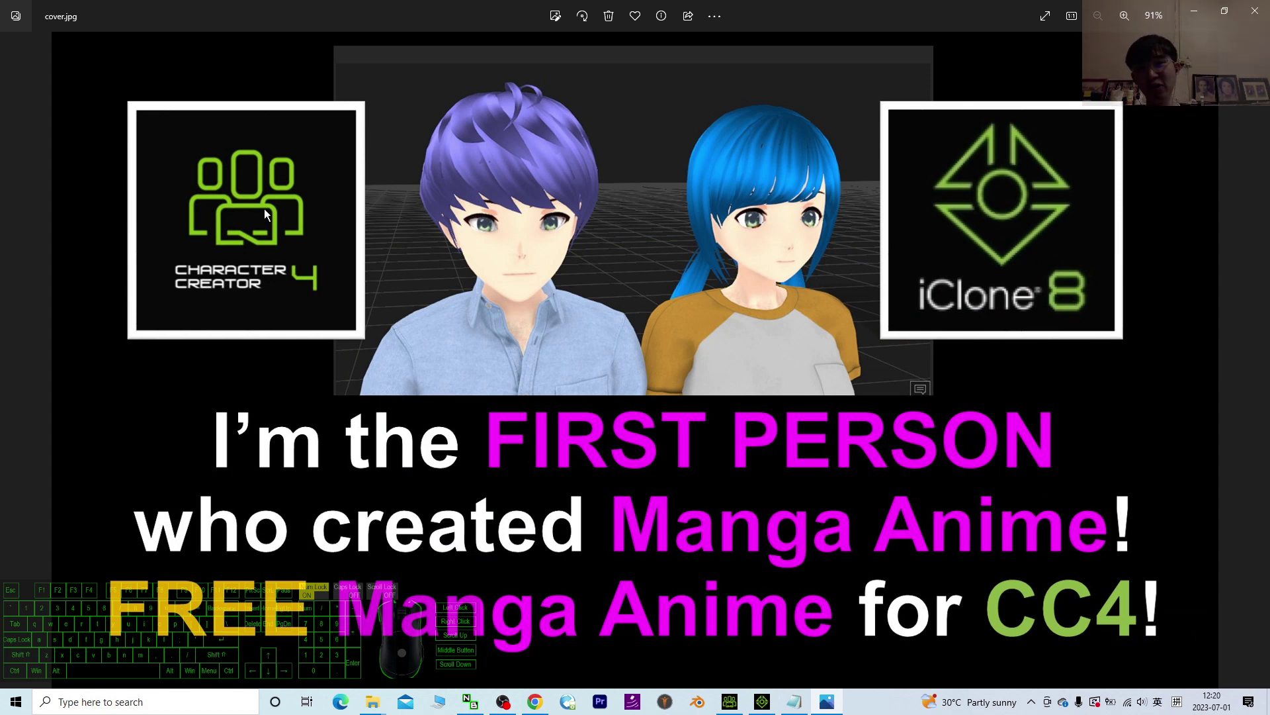
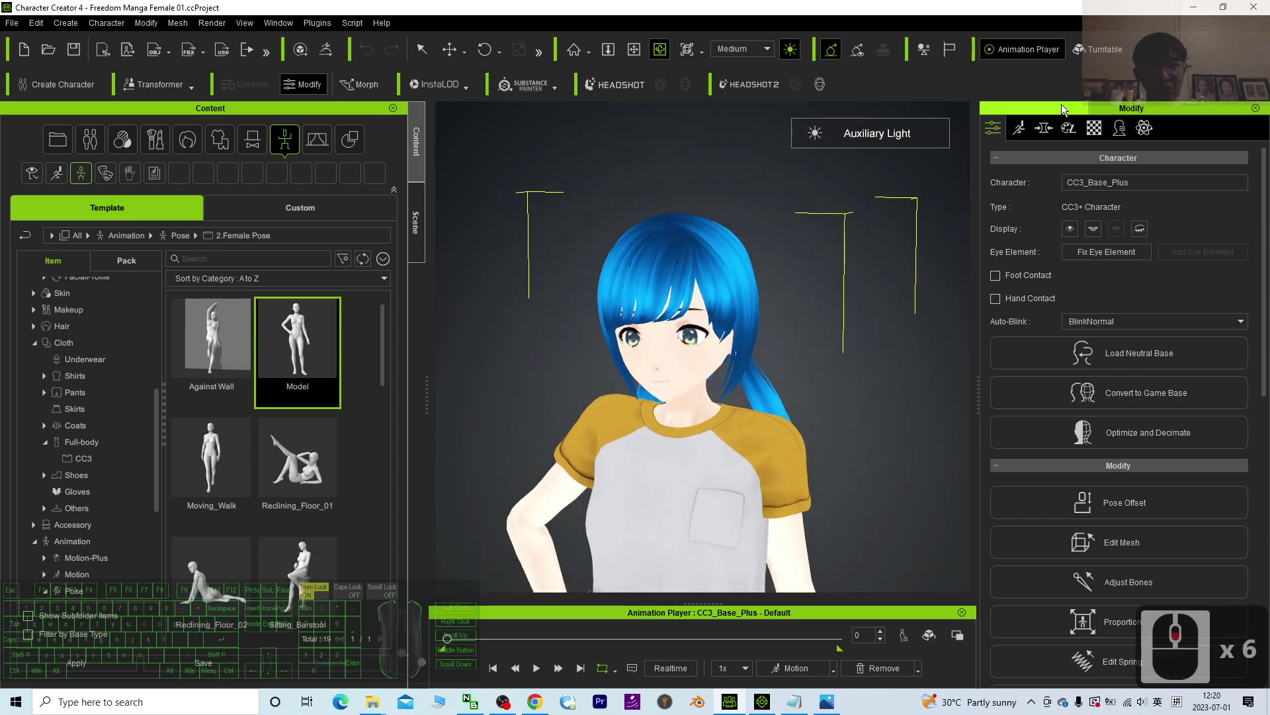
# Step: Widen the Modify panel and zoom the viewport toward the avatar's face
pyautogui.scroll(3)
pyautogui.click(1047, 133)
pyautogui.scroll(3)
pyautogui.press('x')
pyautogui.press('c')
pyautogui.moveTo(956, 324); pyautogui.dragTo(945, 380)
# Step: Show the Morph sliders and reduce the head scale morph to -25
pyautogui.click(948, 131)
pyautogui.click(707, 259)
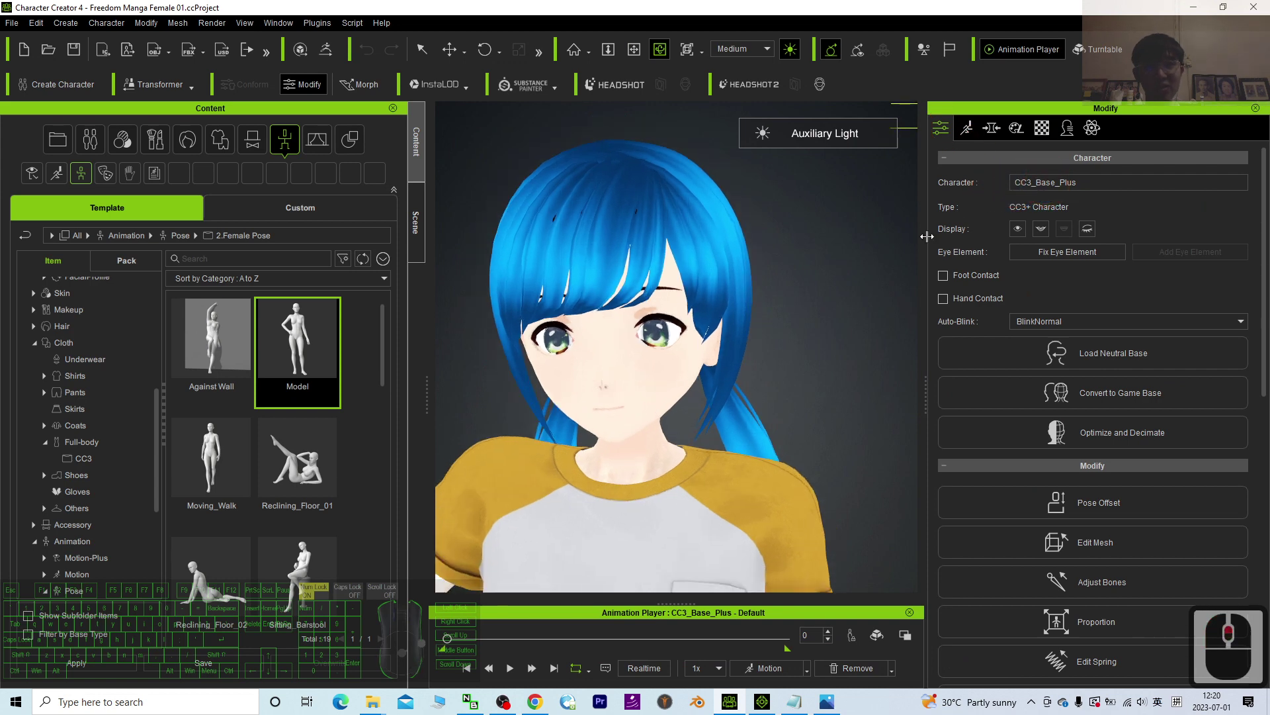
pyautogui.click(891, 256)
pyautogui.moveTo(1163, 398); pyautogui.dragTo(423, 432)
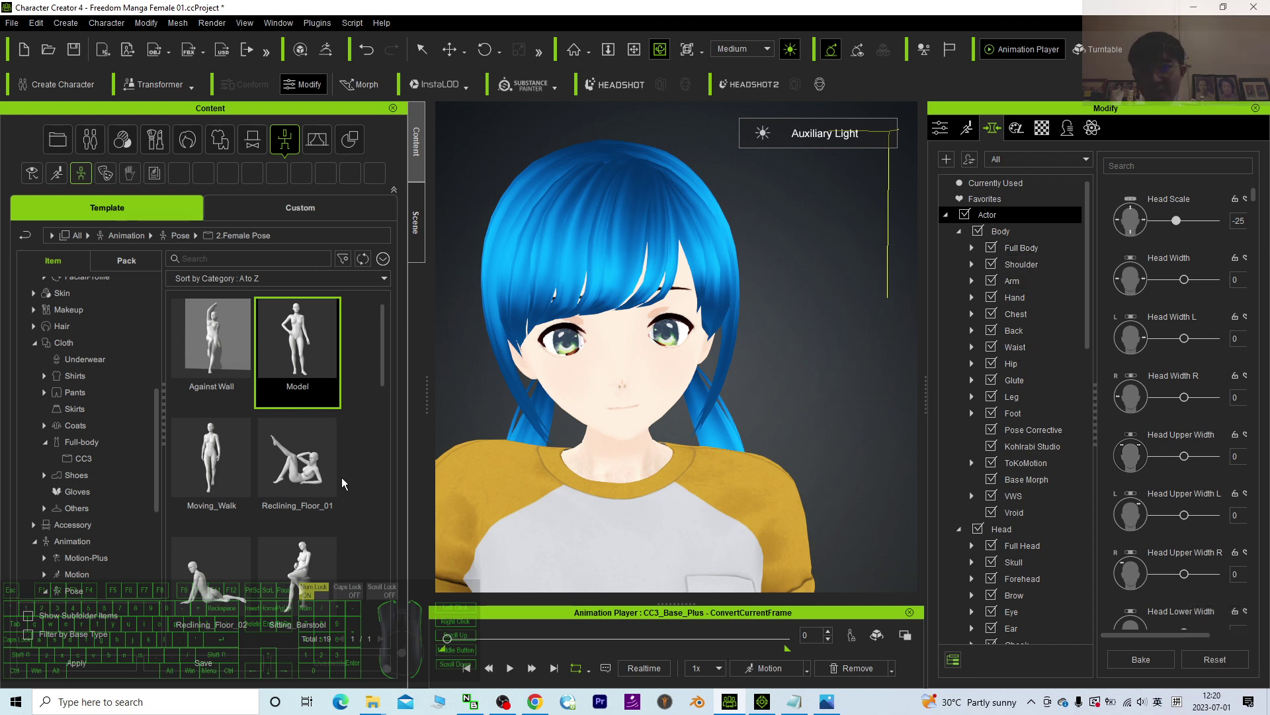
# Step: Browse the Calibration pose collection and apply the T-pose to the avatar
pyautogui.click(290, 213)
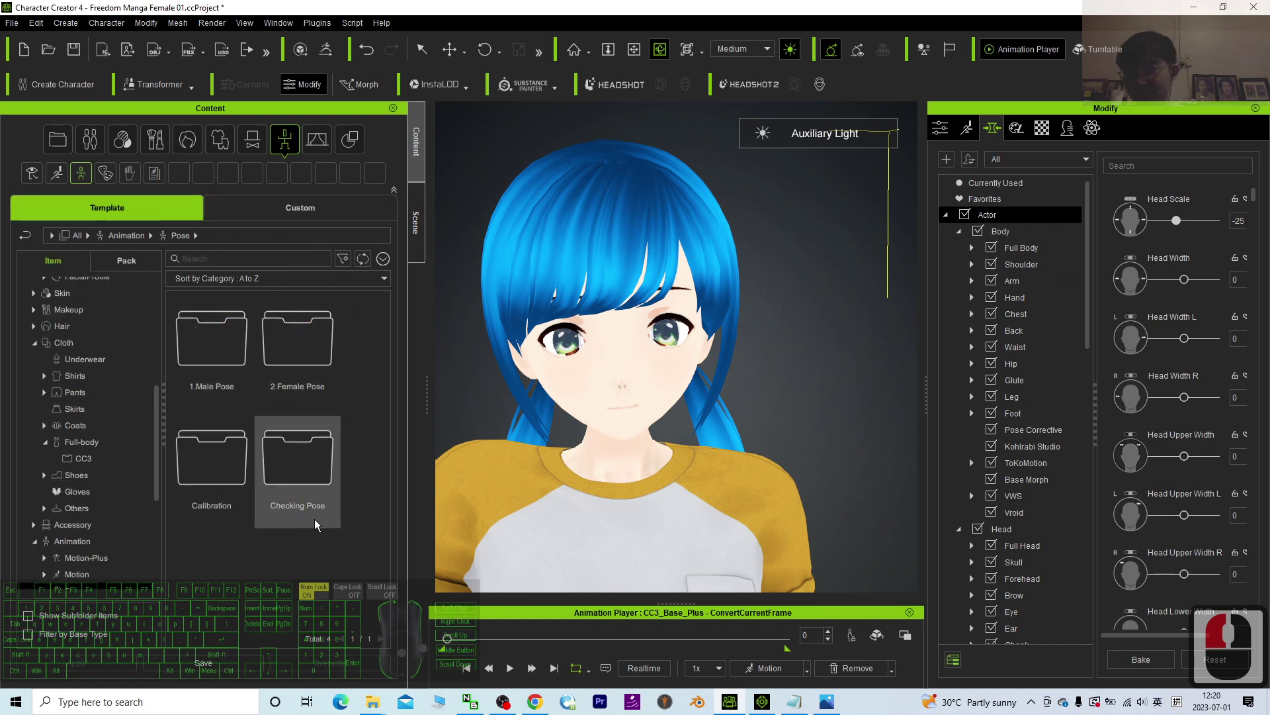
pyautogui.click(222, 444)
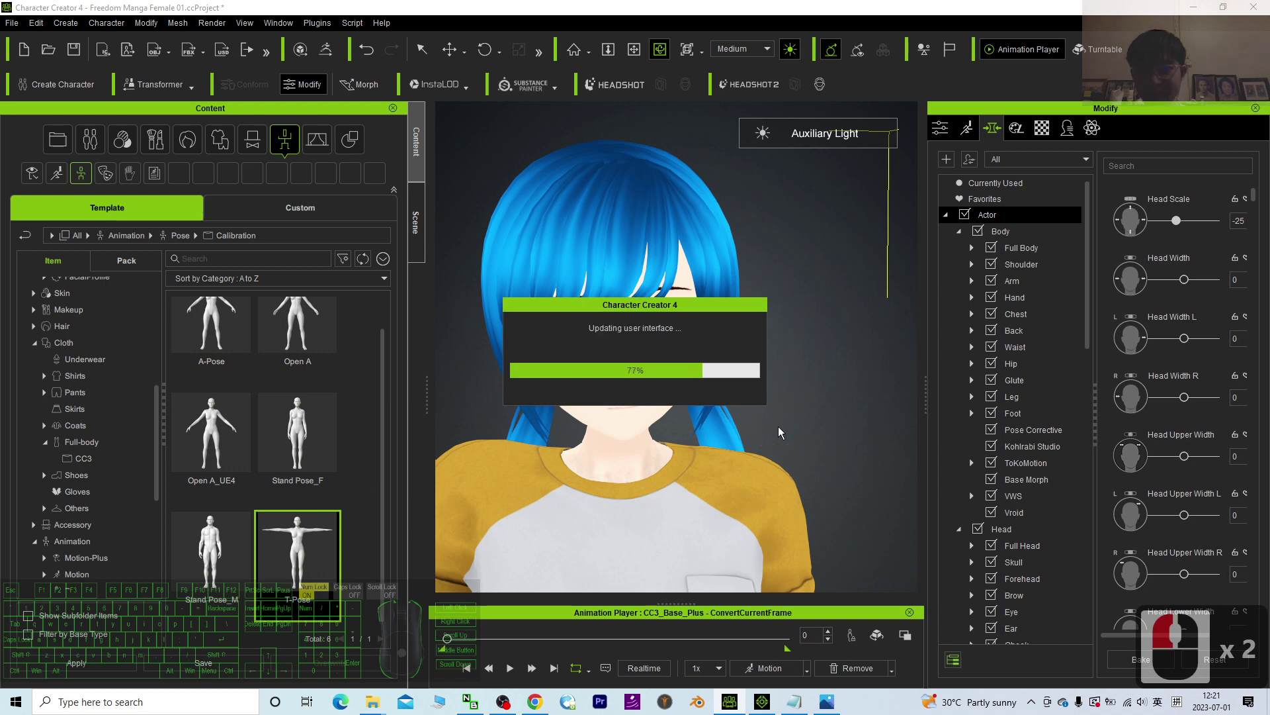
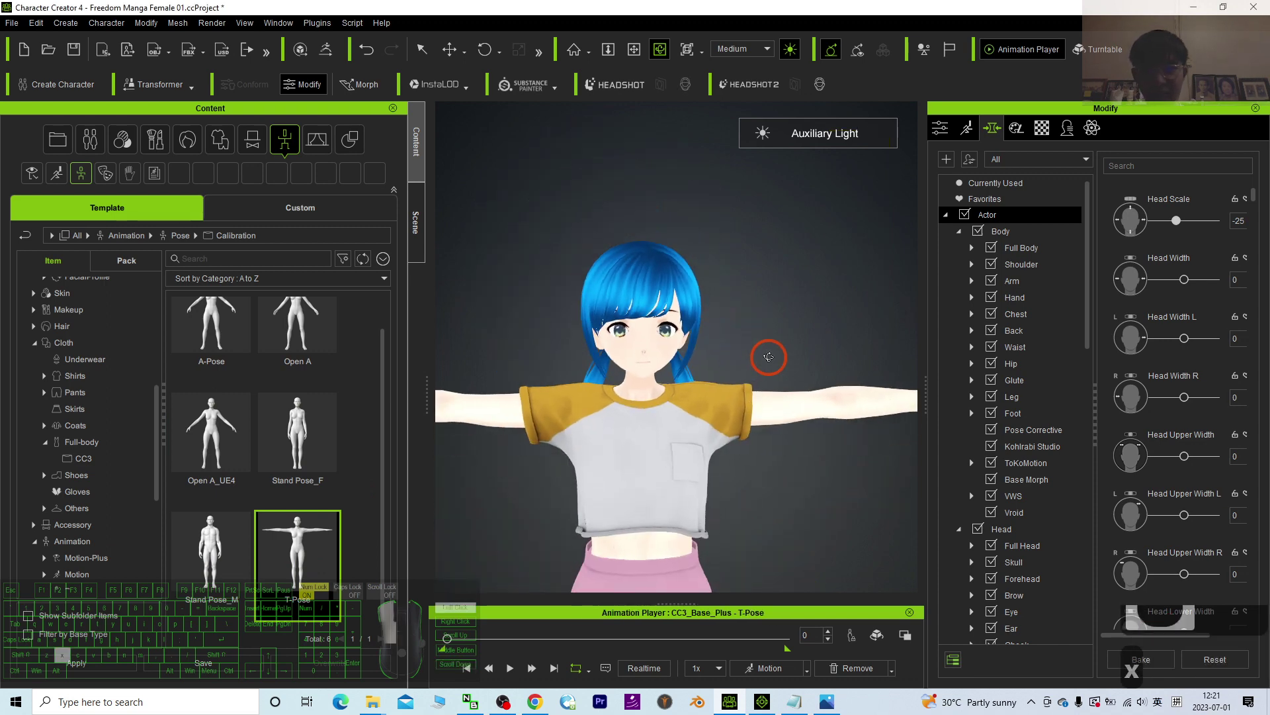
pyautogui.write('cxcc')
pyautogui.click(739, 325)
pyautogui.press('c')
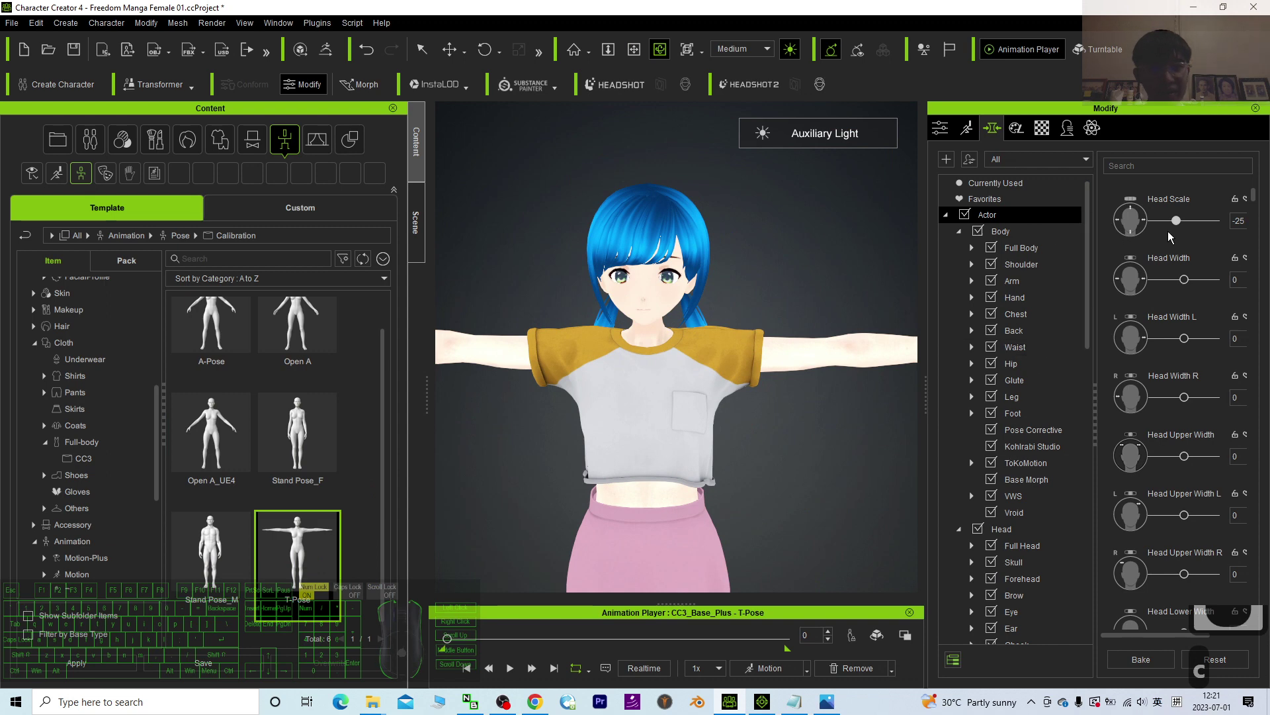
# Step: Set Body Thin to 40 and pull the view back to show her whole figure
pyautogui.moveTo(1040, 255); pyautogui.dragTo(1261, 290)
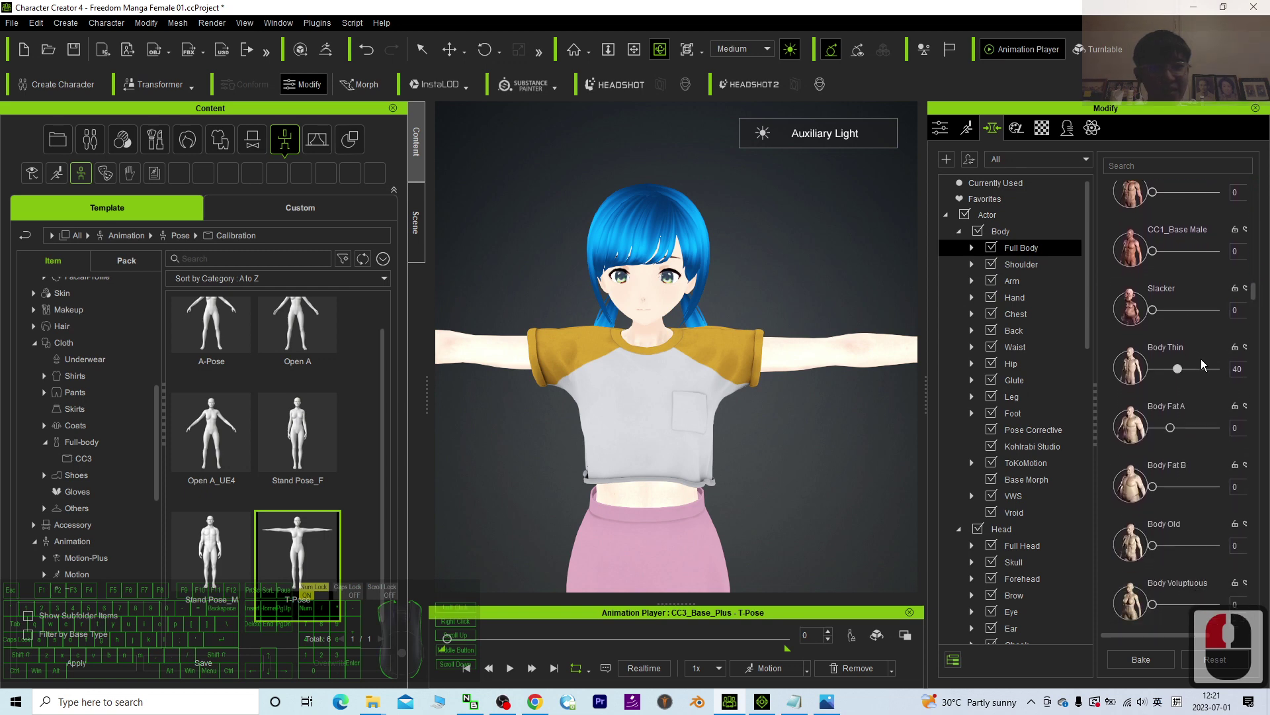
pyautogui.scroll(-3)
pyautogui.press('c')
pyautogui.moveTo(769, 409); pyautogui.dragTo(1184, 400)
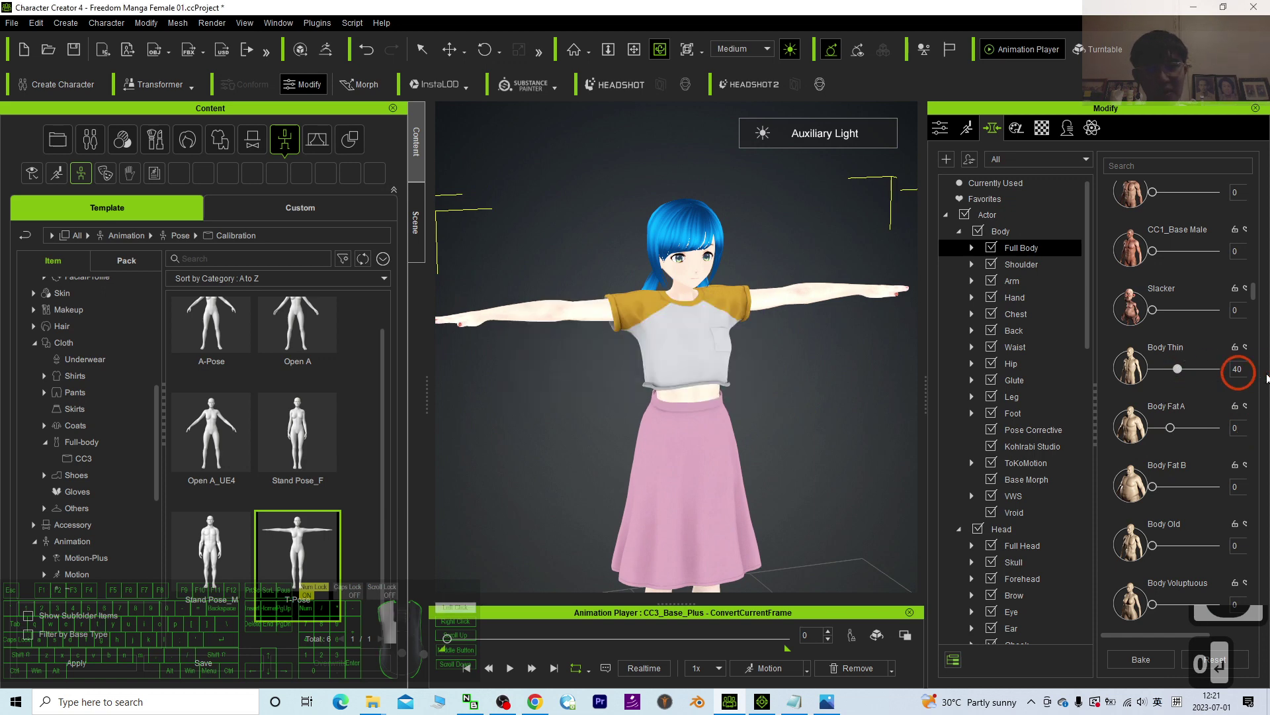
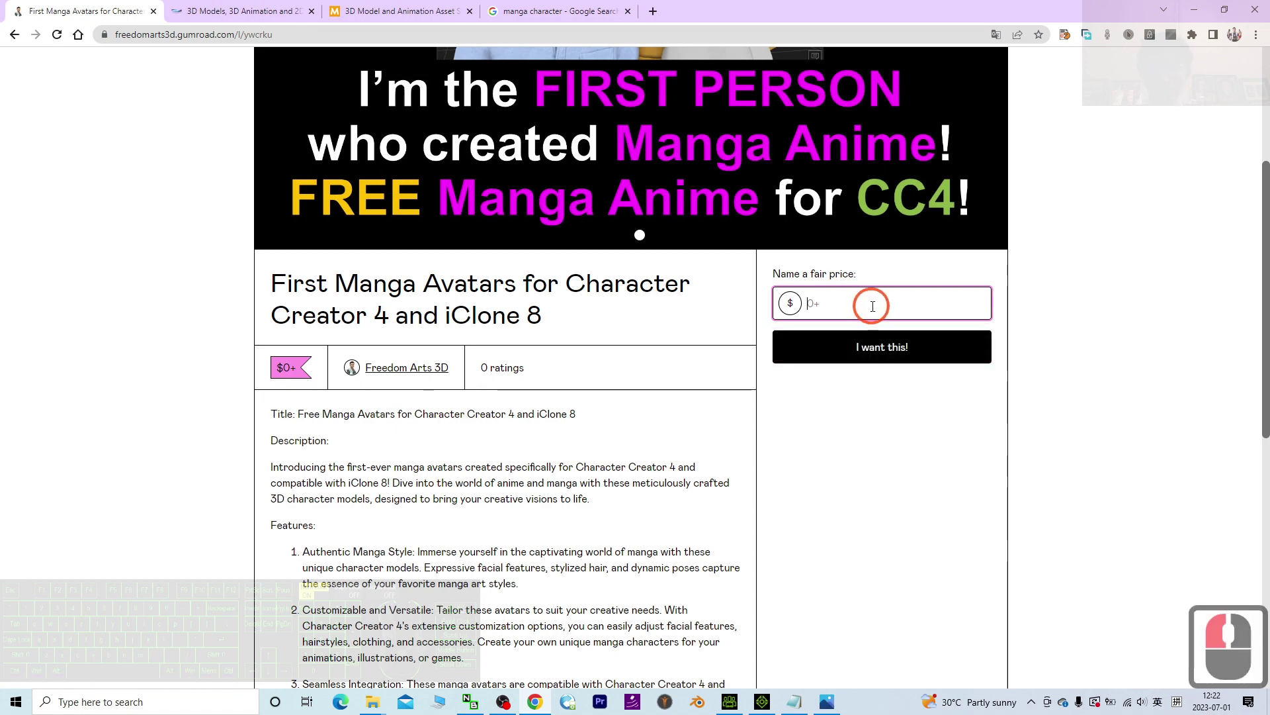
# Step: Scroll the Gumroad First Manga Avatars product page back to its top
pyautogui.scroll(3)
pyautogui.scroll(-3)
pyautogui.scroll(3)
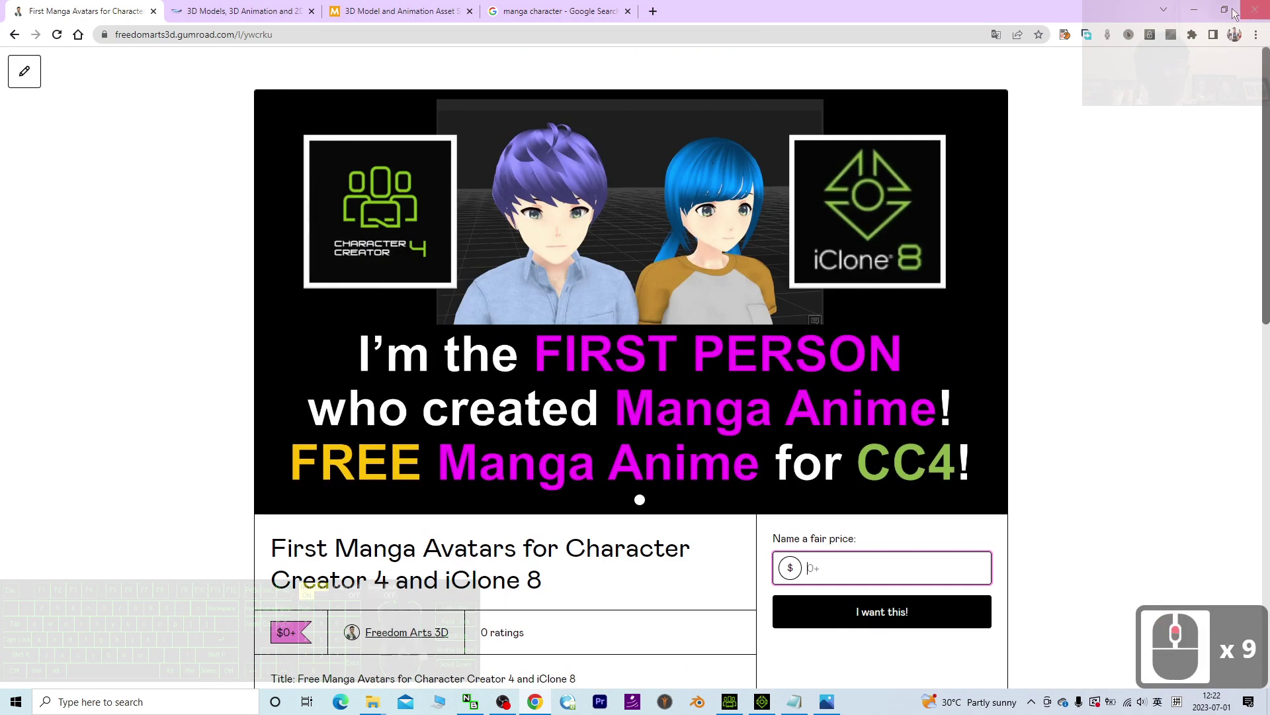
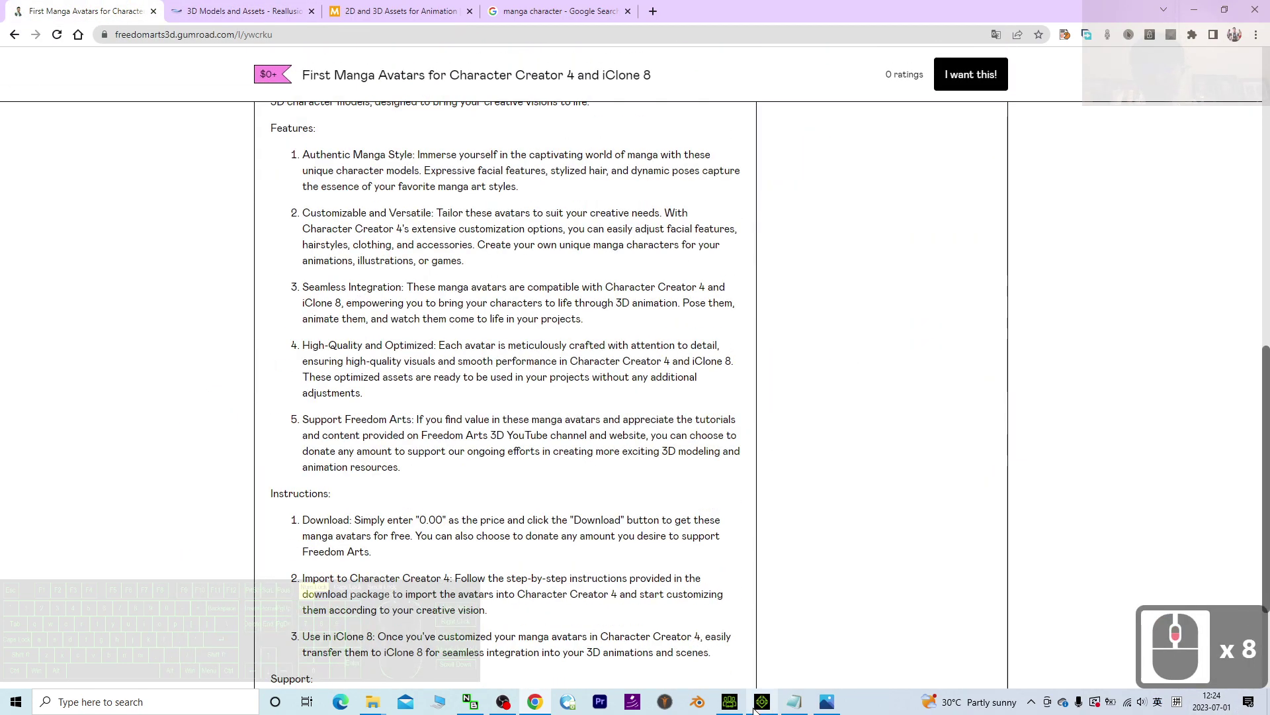
# Step: Move from the Photos cover image toward starting a new iClone 8 project
pyautogui.moveTo(831, 704); pyautogui.dragTo(1164, 487)
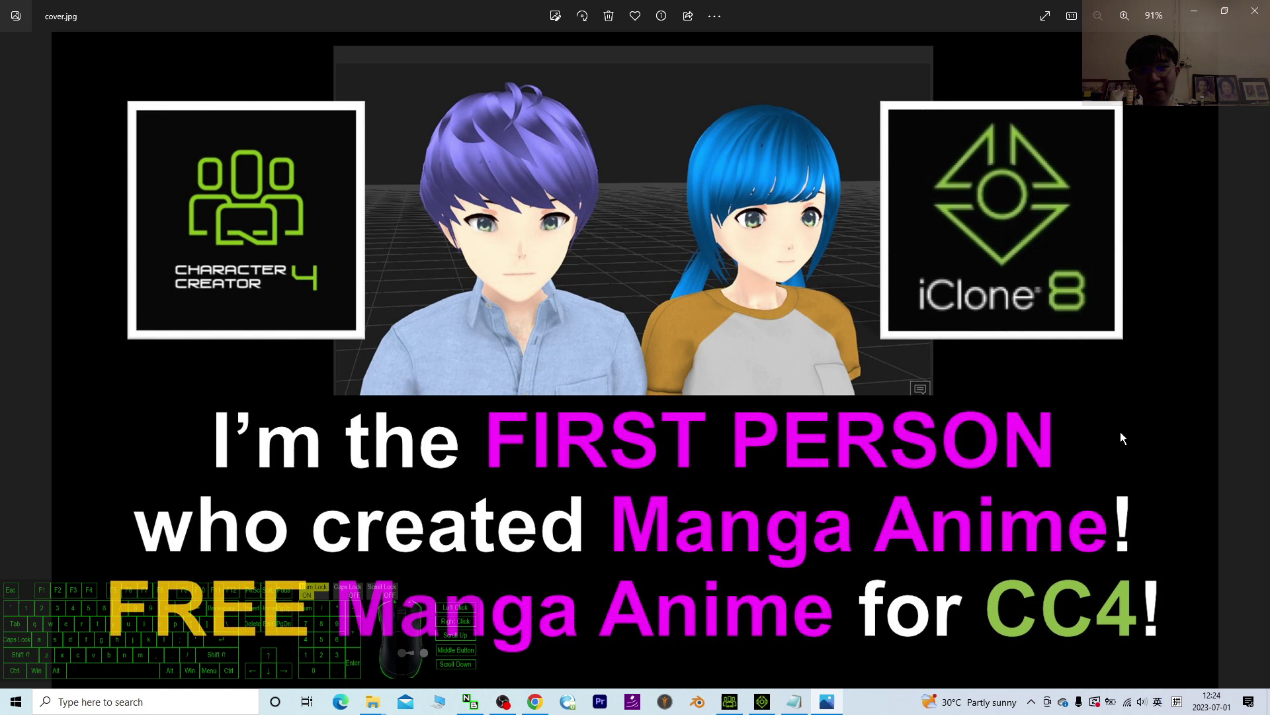
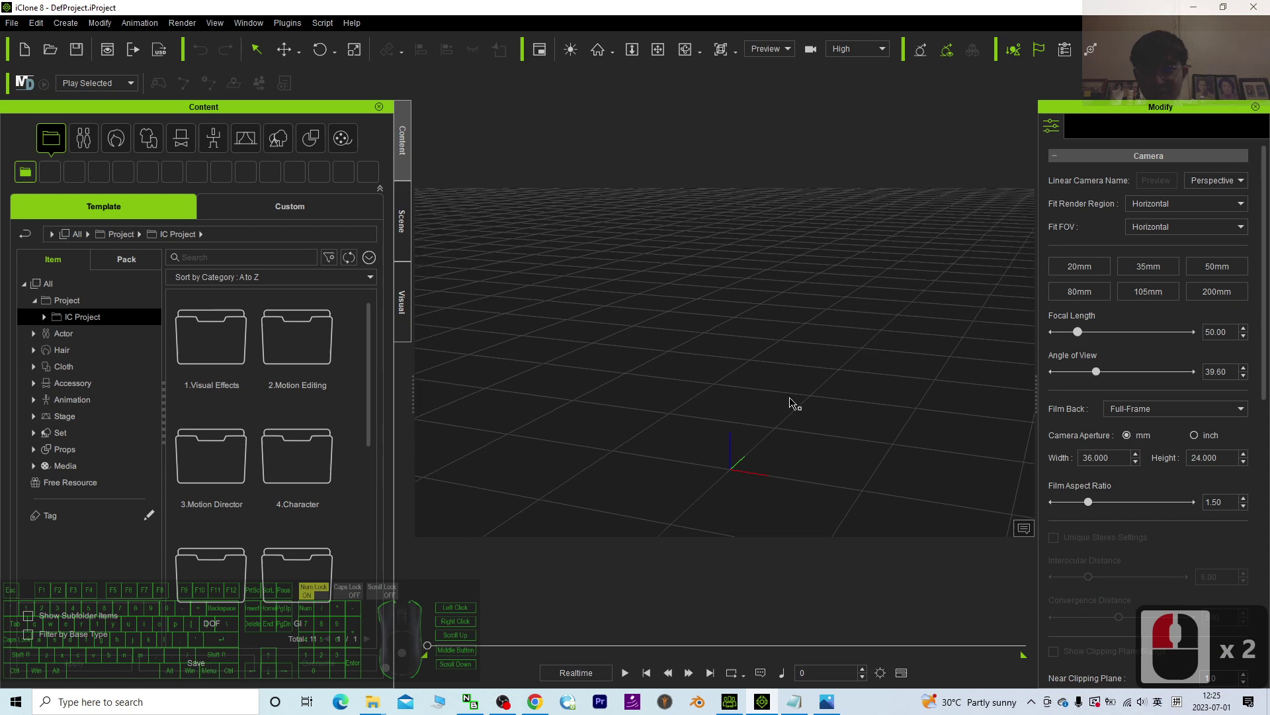
# Step: Discard the current project and browse to the First Manga in CC4 folder
pyautogui.click(406, 321)
pyautogui.click(38, 127)
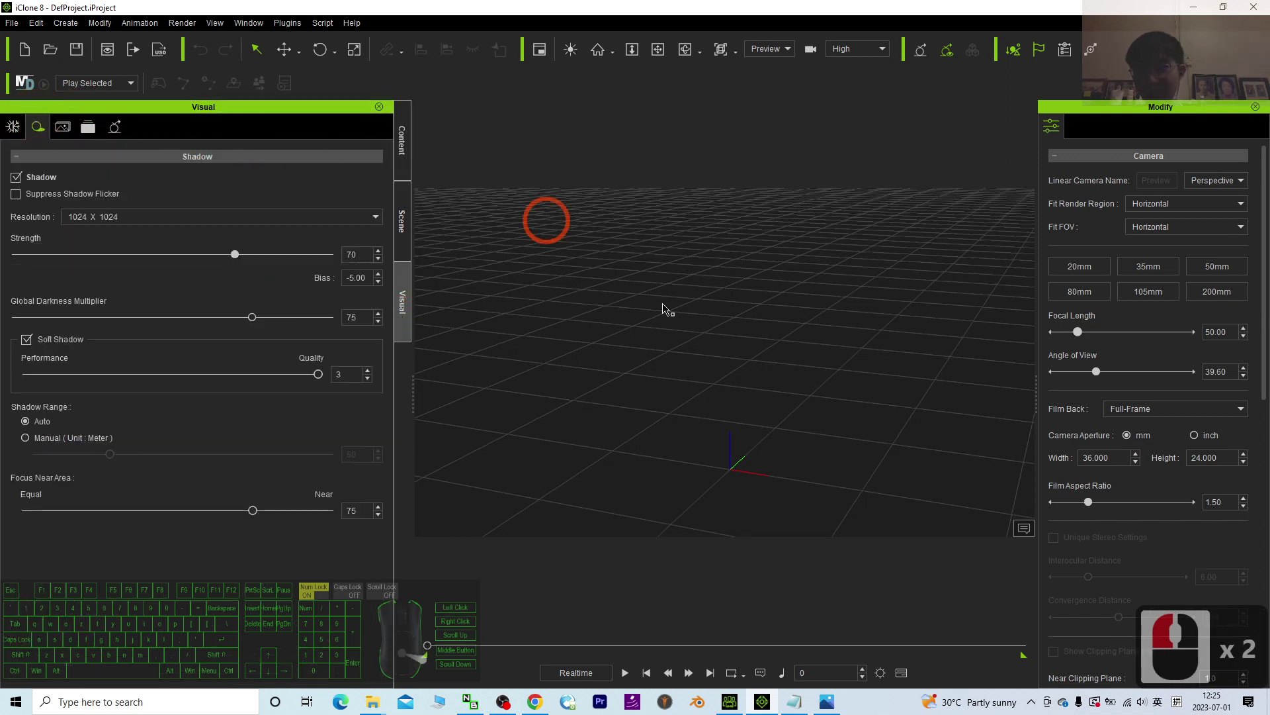
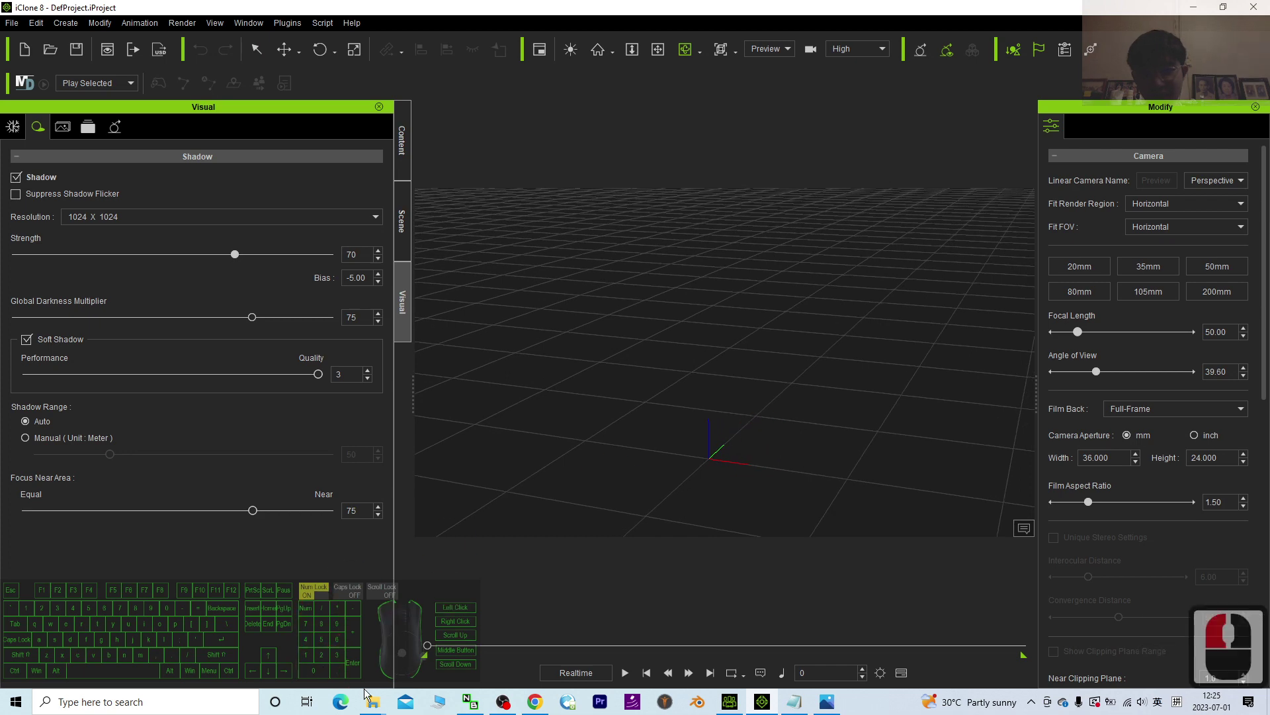
pyautogui.click(429, 679)
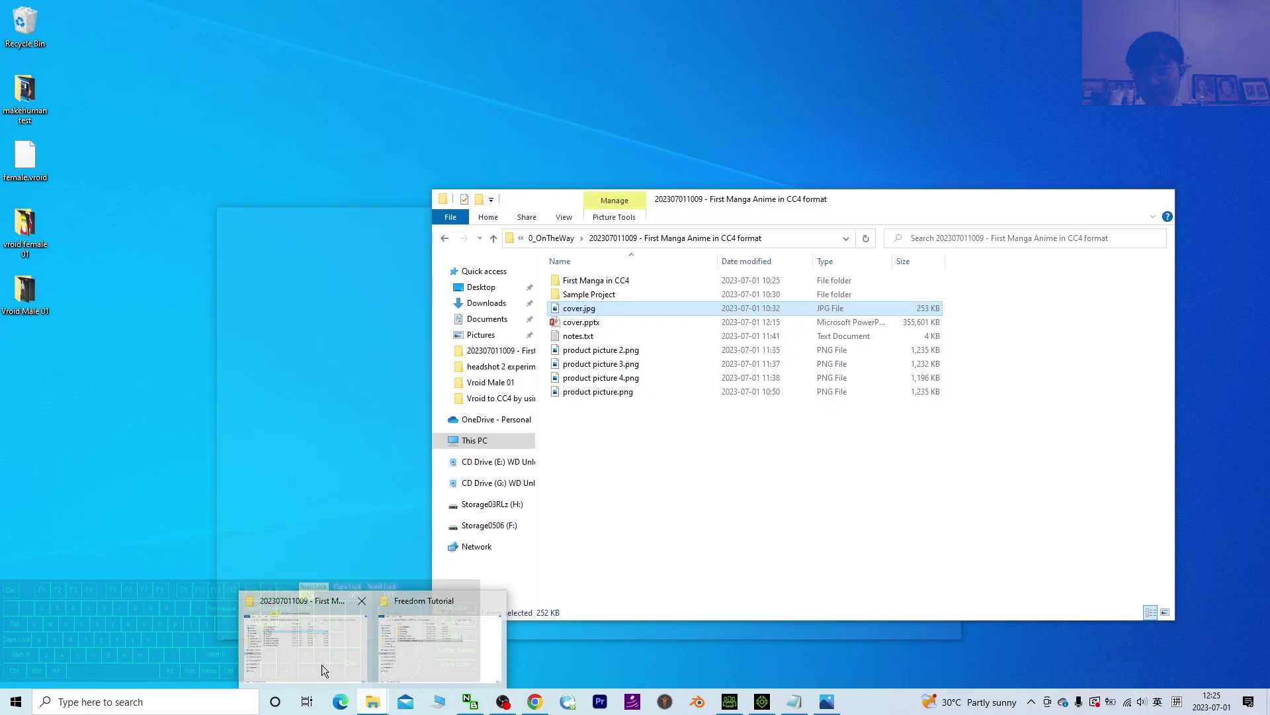
pyautogui.click(532, 380)
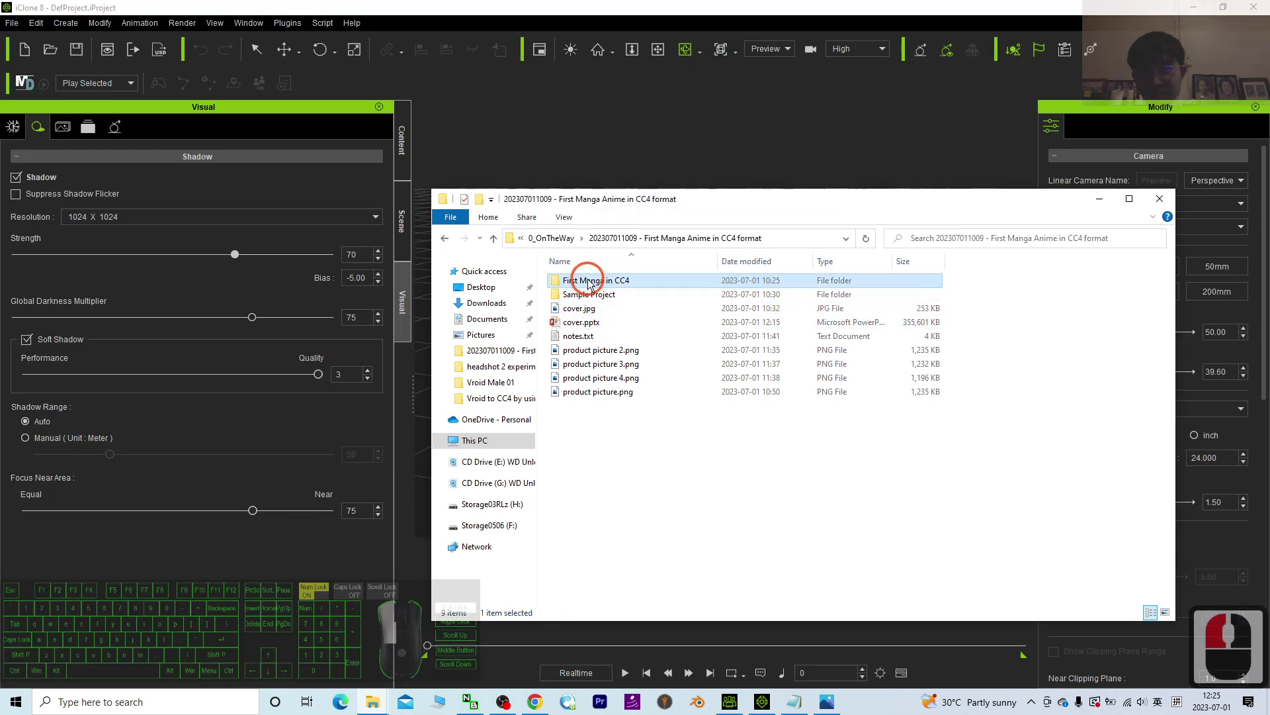
pyautogui.click(592, 284)
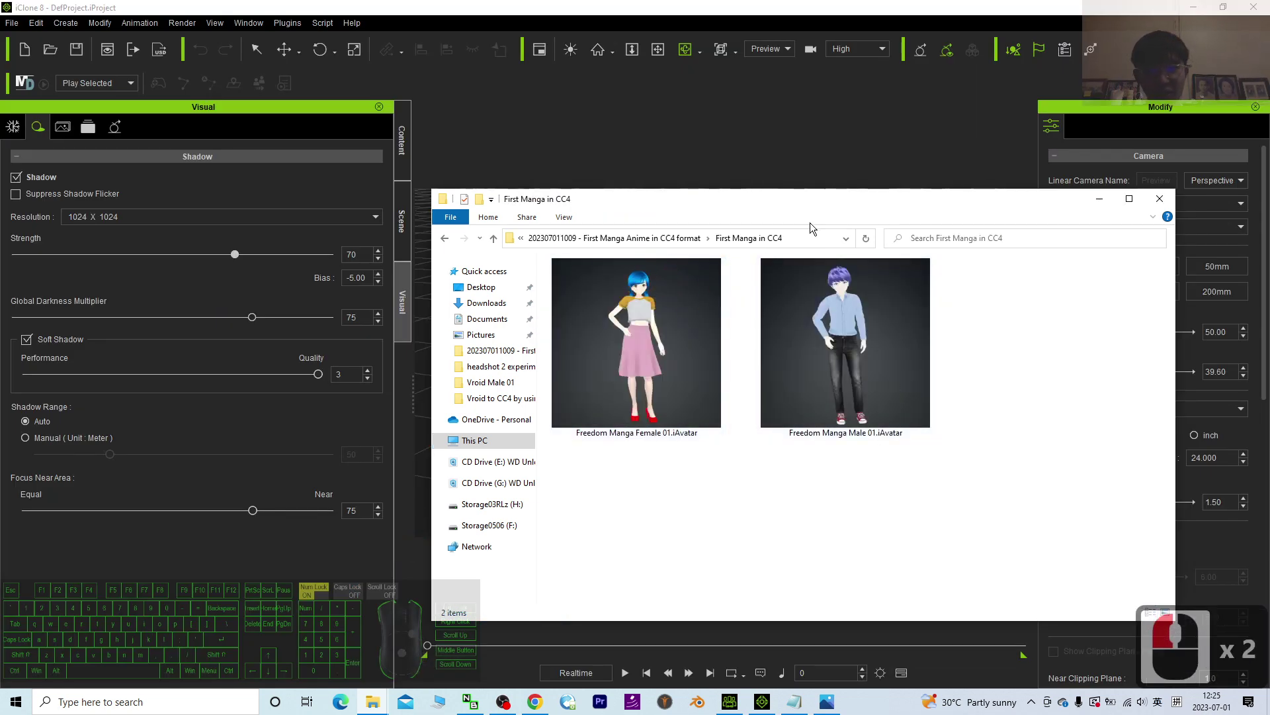
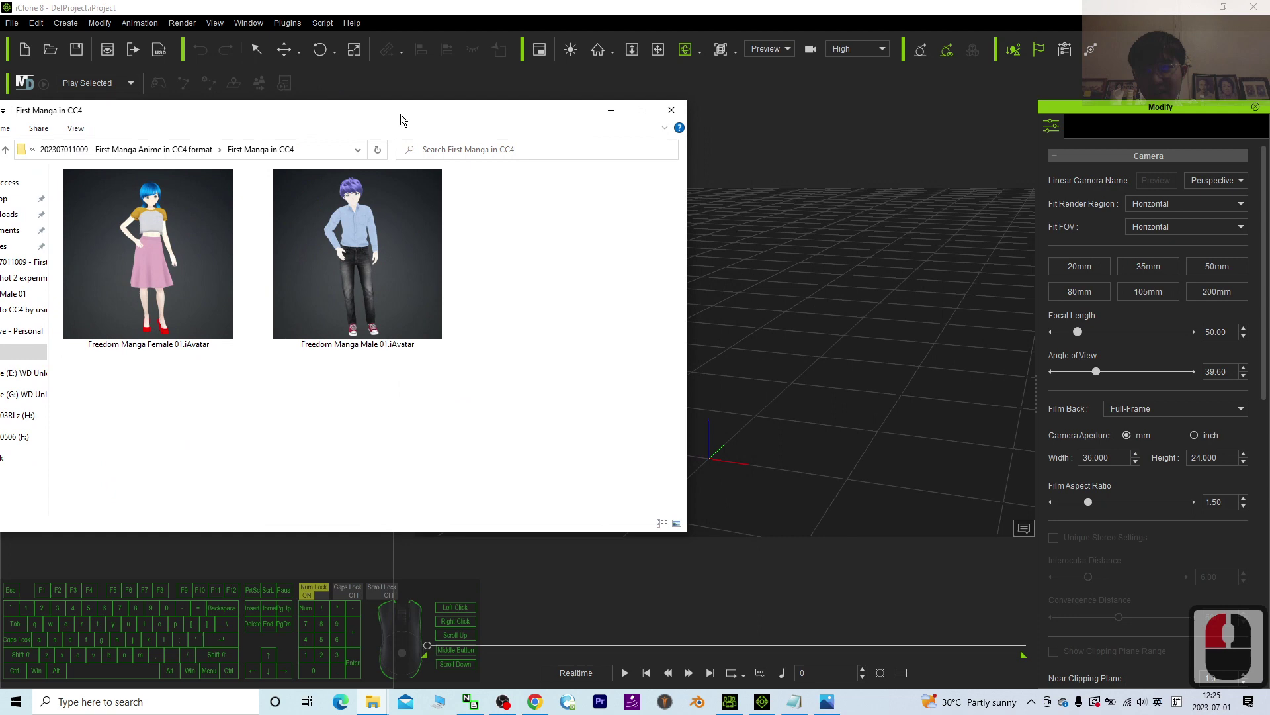
# Step: Drag the male and female .iAvatar files into the scene
pyautogui.click(403, 120)
pyautogui.moveTo(810, 394); pyautogui.dragTo(848, 477)
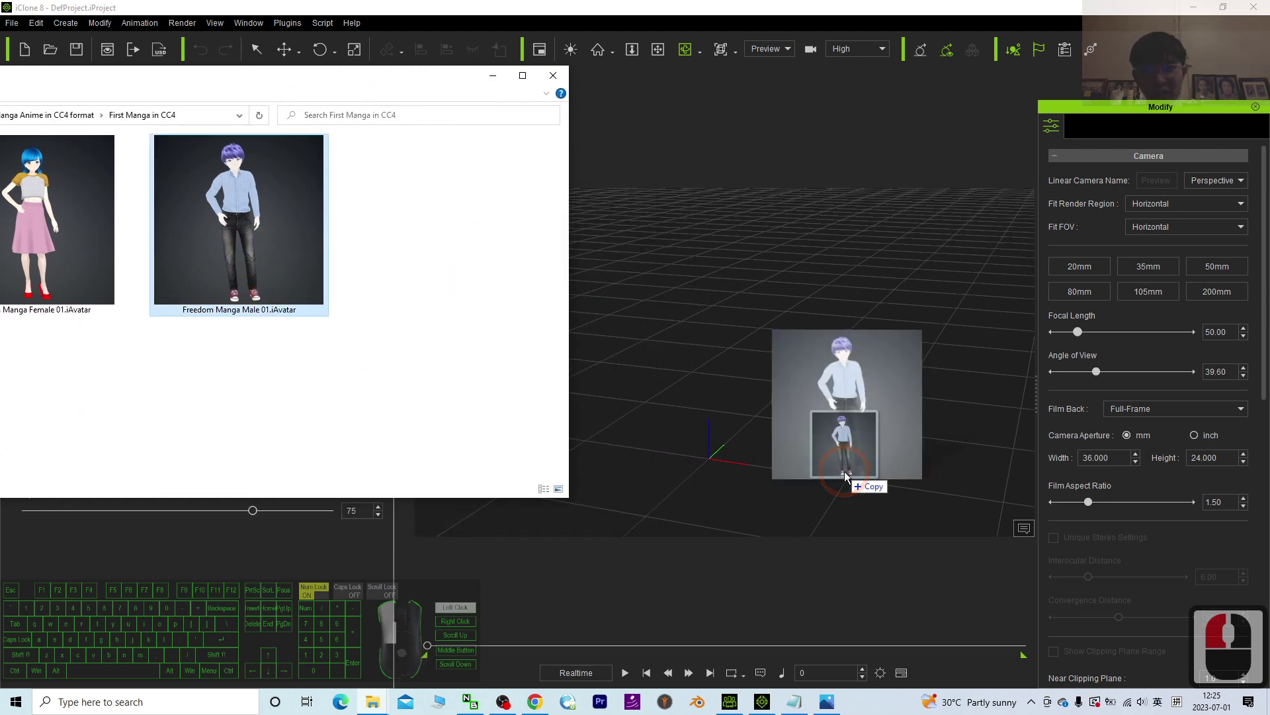
pyautogui.moveTo(264, 297); pyautogui.dragTo(147, 286)
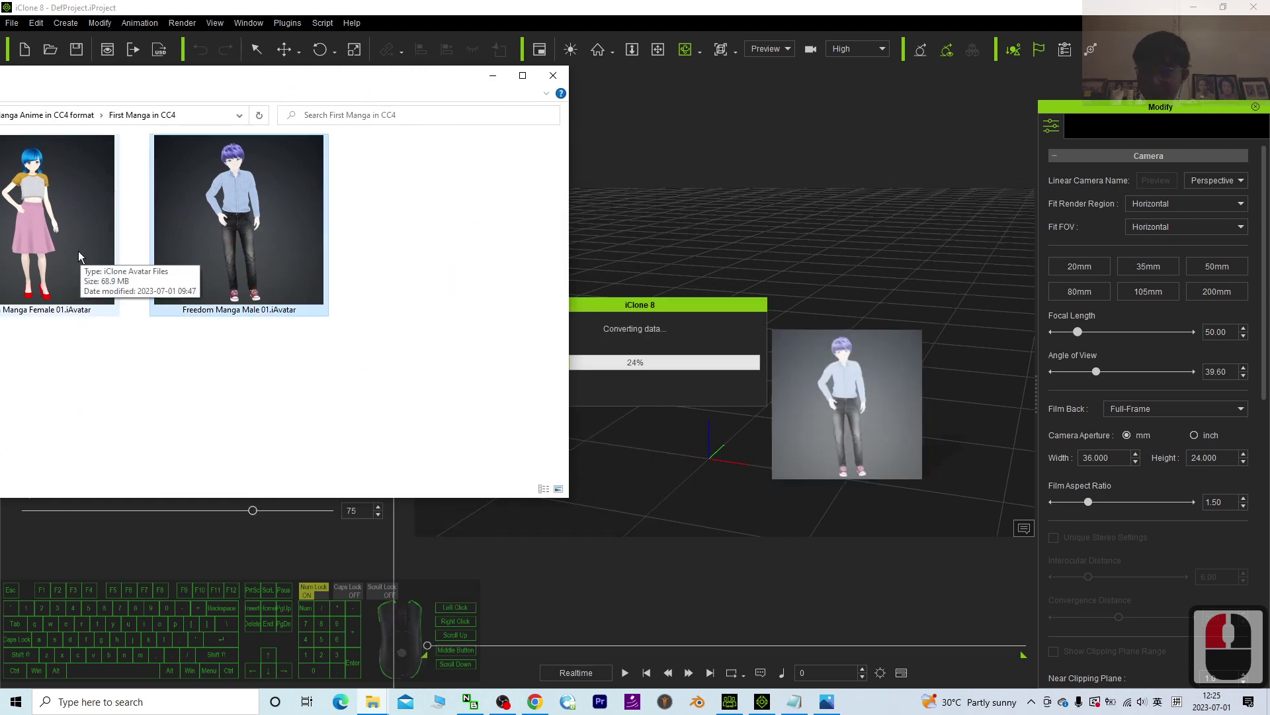
pyautogui.moveTo(63, 251); pyautogui.dragTo(714, 456)
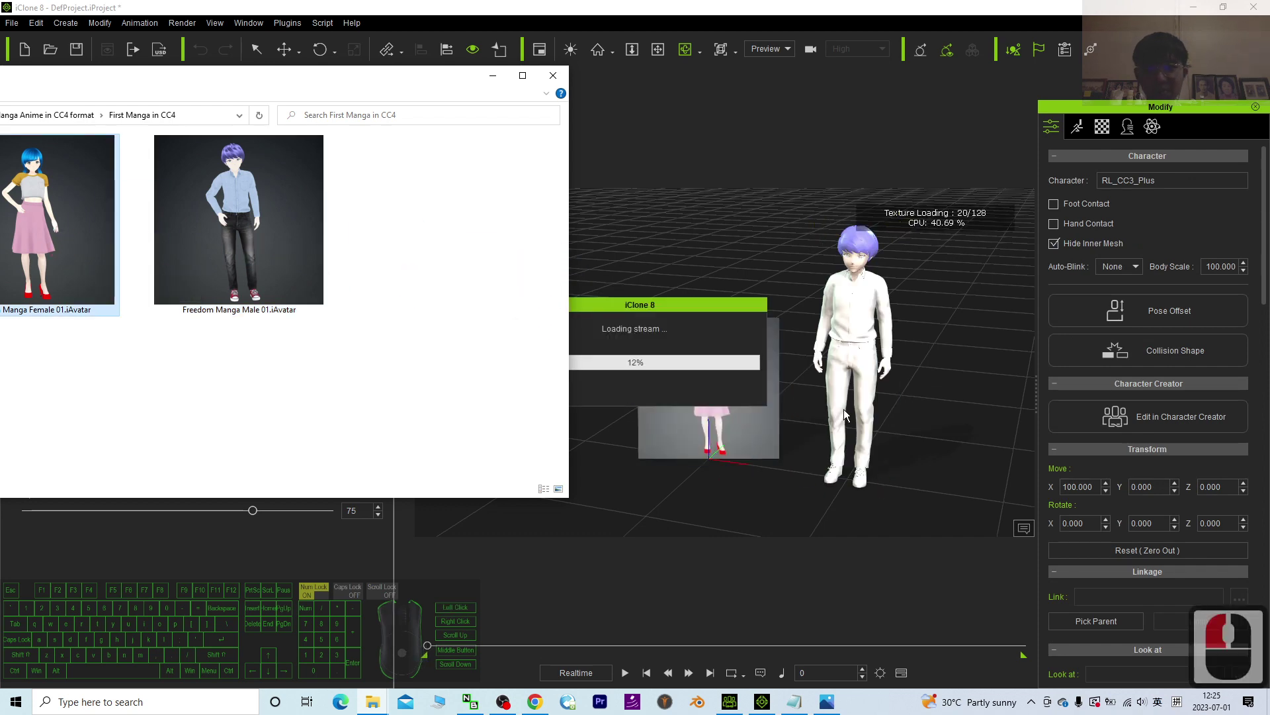
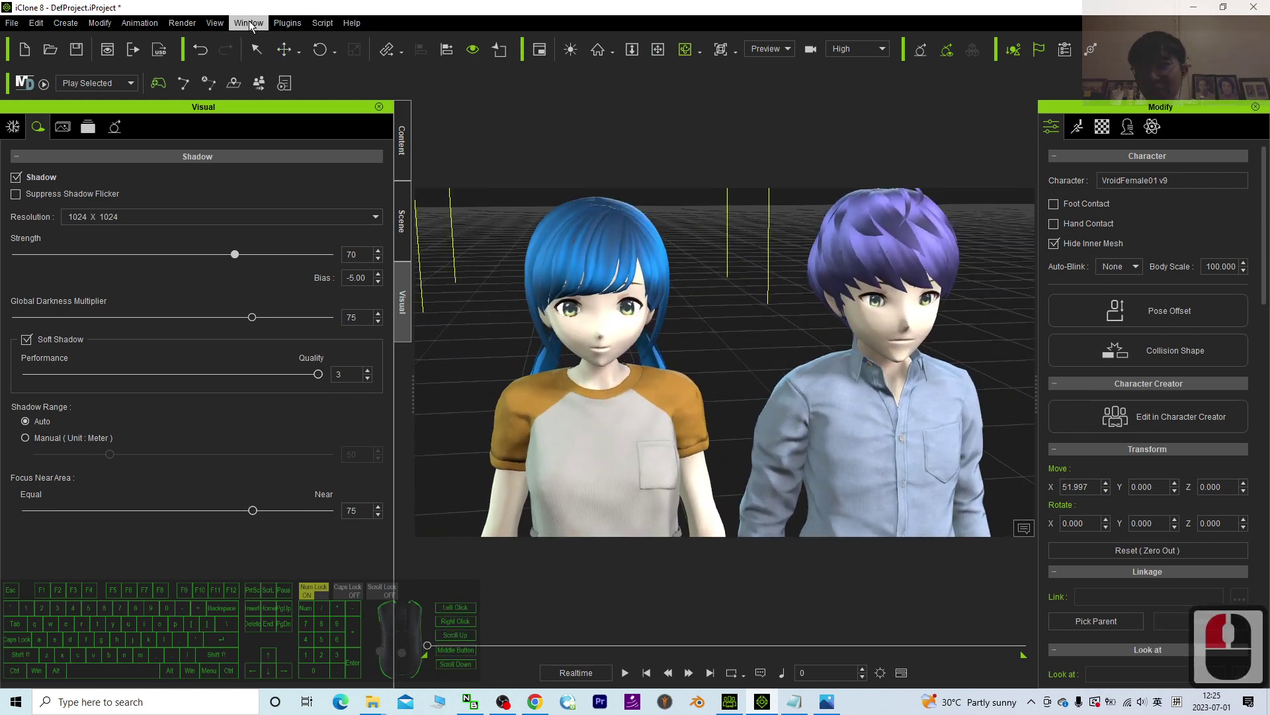
# Step: Bring up the Window menu's workspace layout options
pyautogui.click(266, 49)
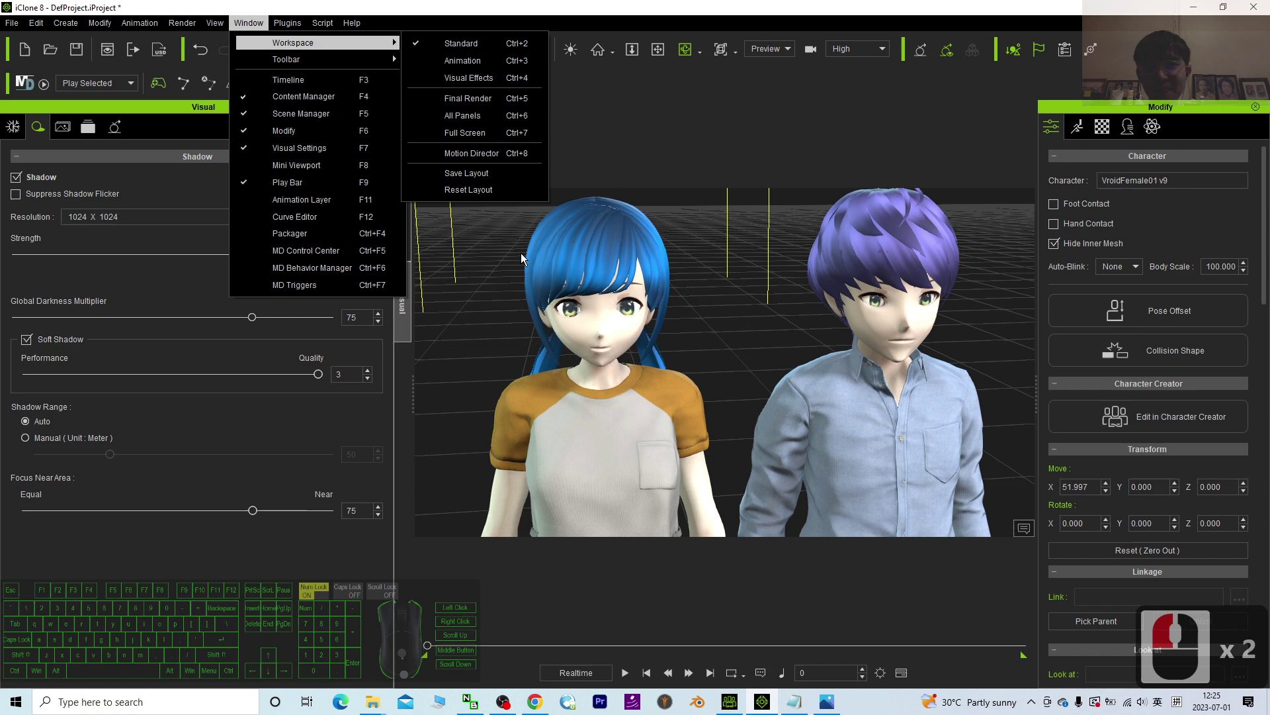
# Step: Choose a workspace layout with timeline and show the Image Based Lighting settings
pyautogui.click(342, 53)
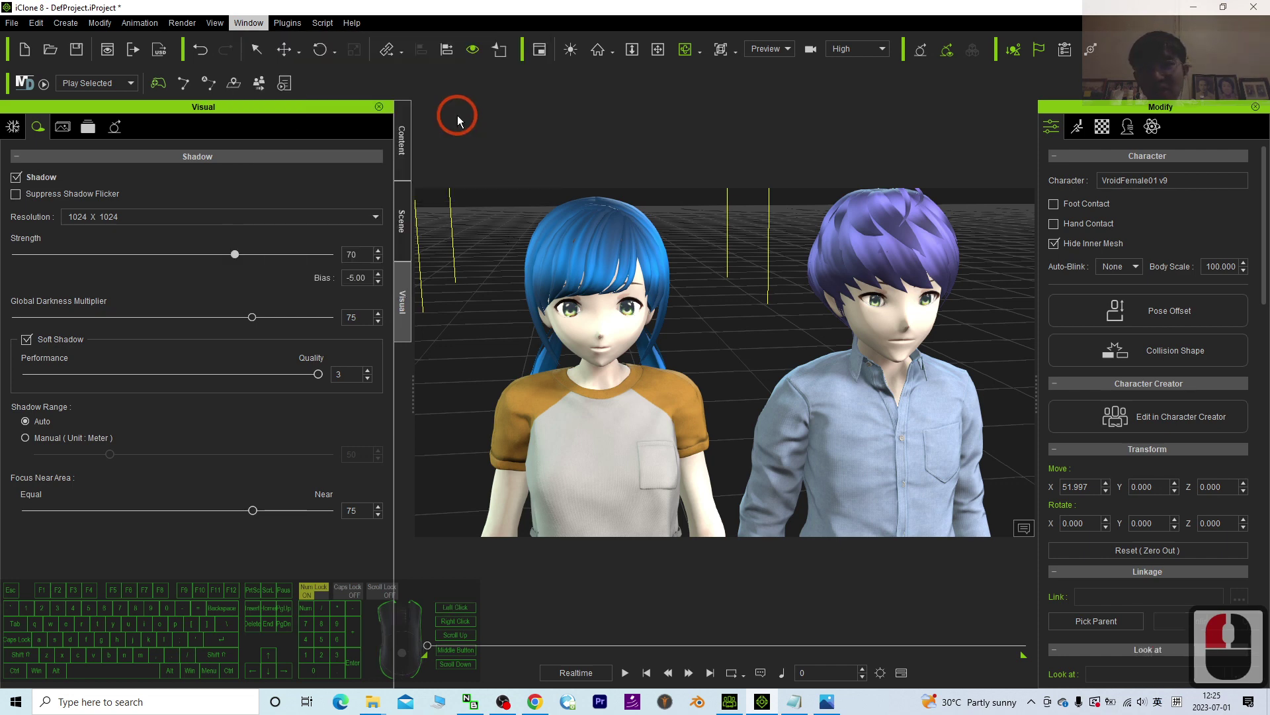
pyautogui.click(404, 449)
pyautogui.doubleClick(404, 449)
pyautogui.moveTo(406, 264); pyautogui.dragTo(406, 211)
pyautogui.click(405, 160)
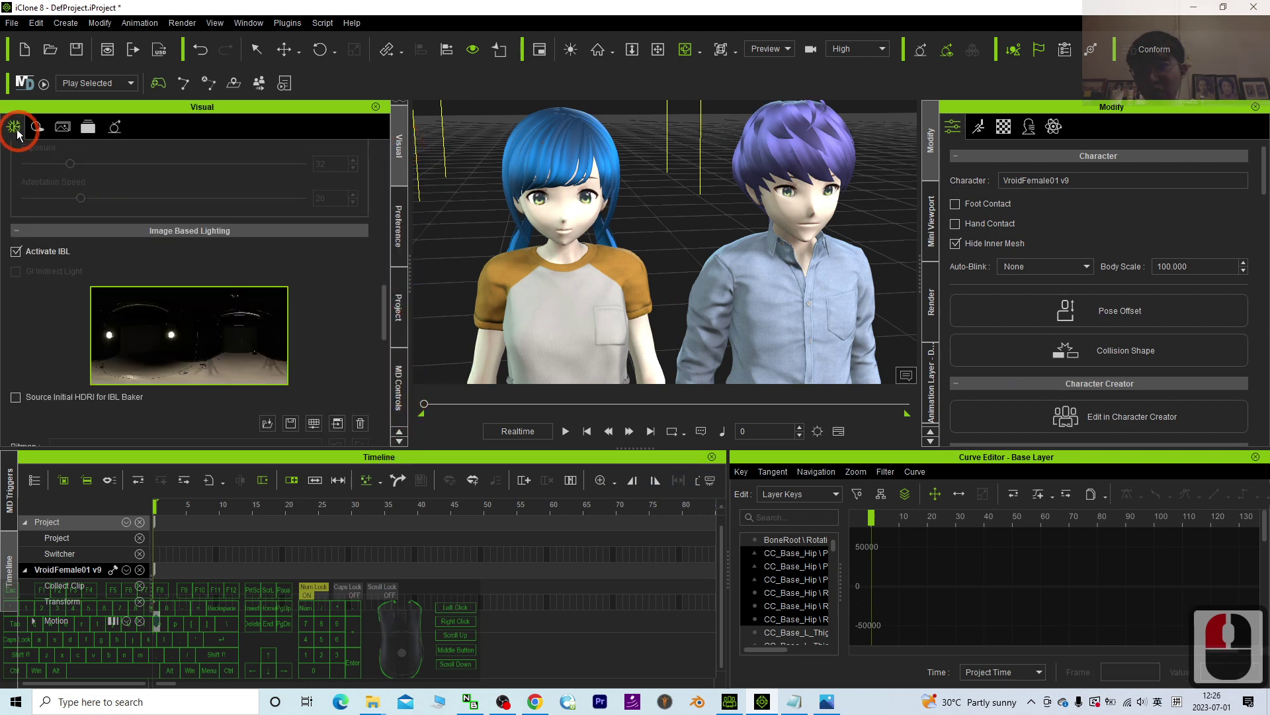
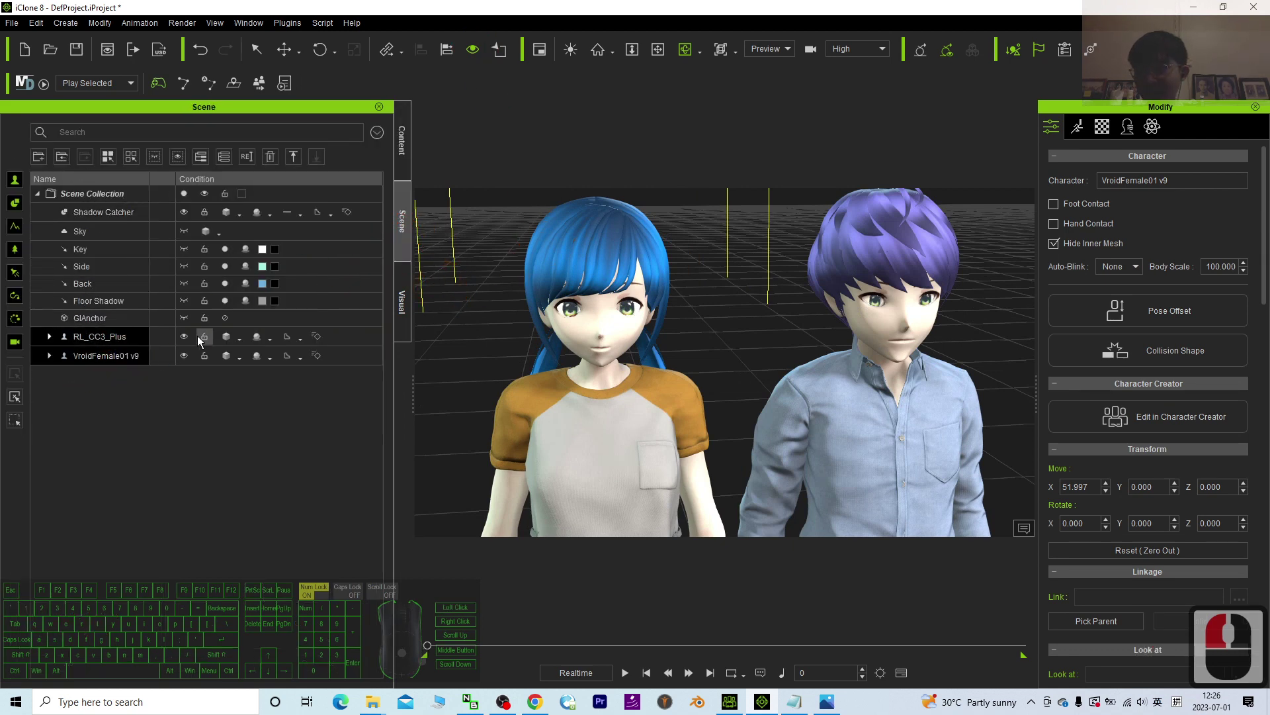
# Step: Restore the iClone 8 window down so the desktop is visible
pyautogui.moveTo(74, 266); pyautogui.dragTo(80, 240)
pyautogui.click(84, 226)
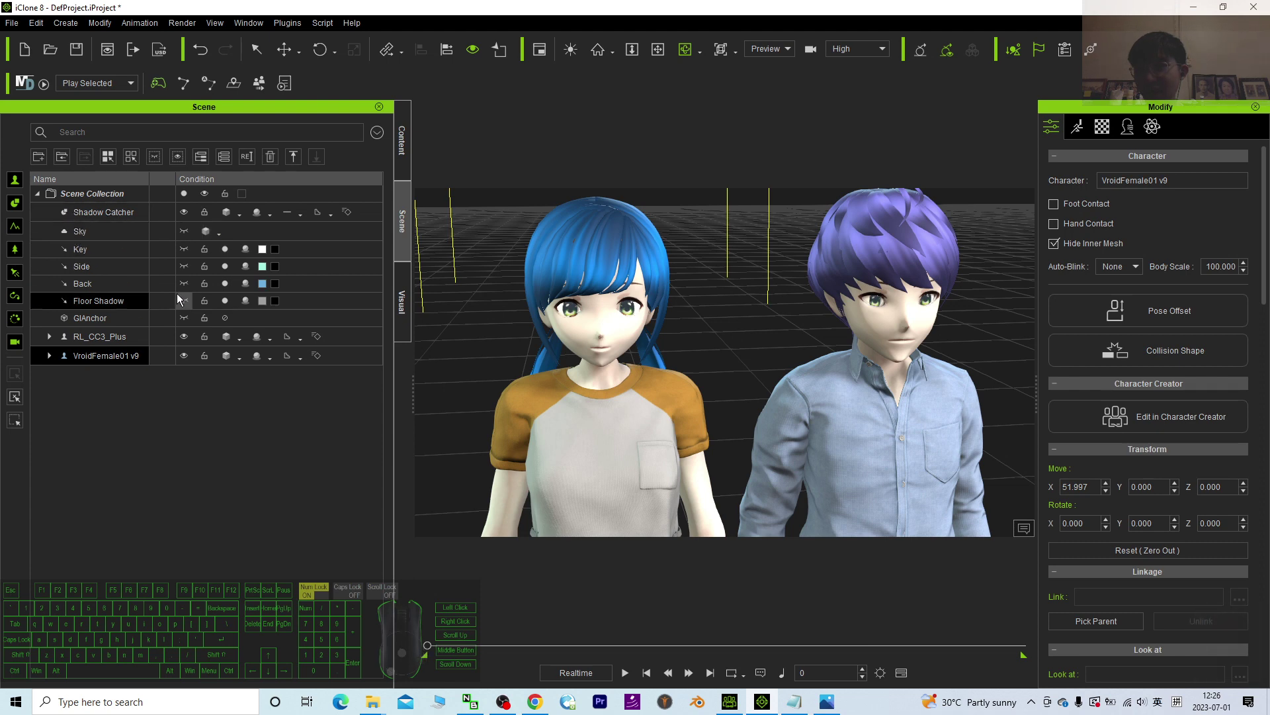
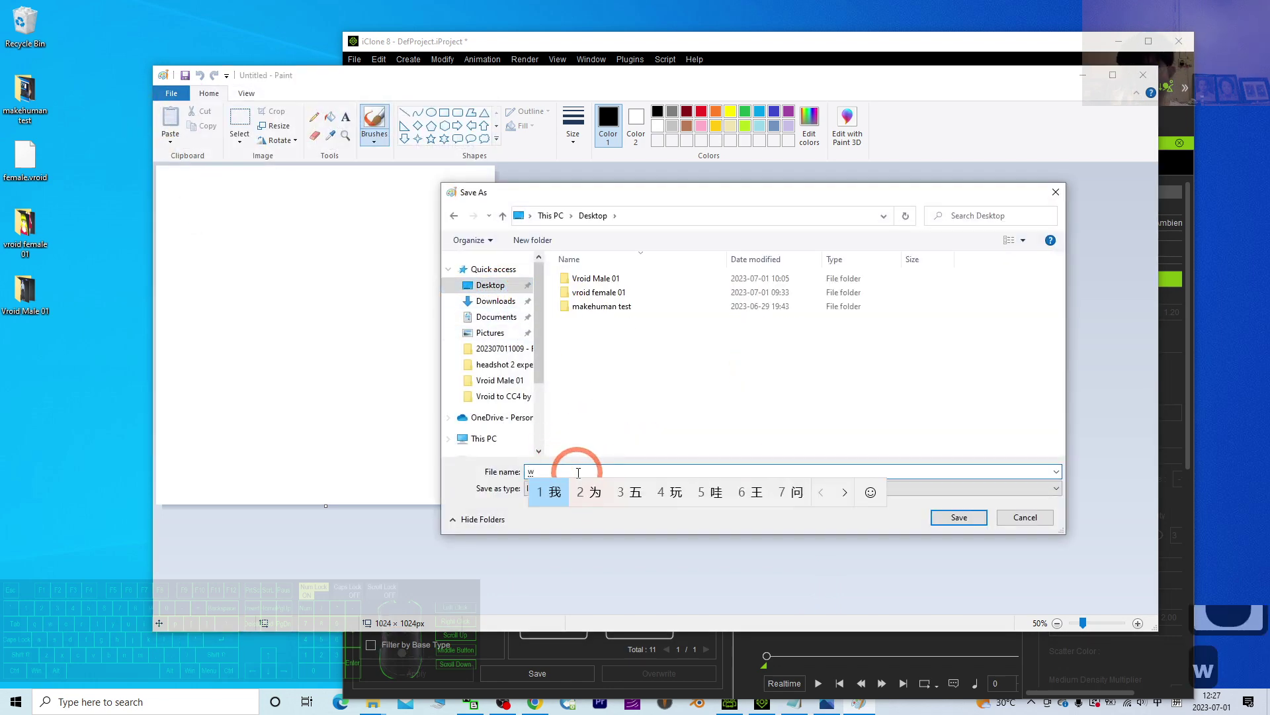
# Step: Save the blank white Paint canvas to the desktop as white.png
pyautogui.write('white')
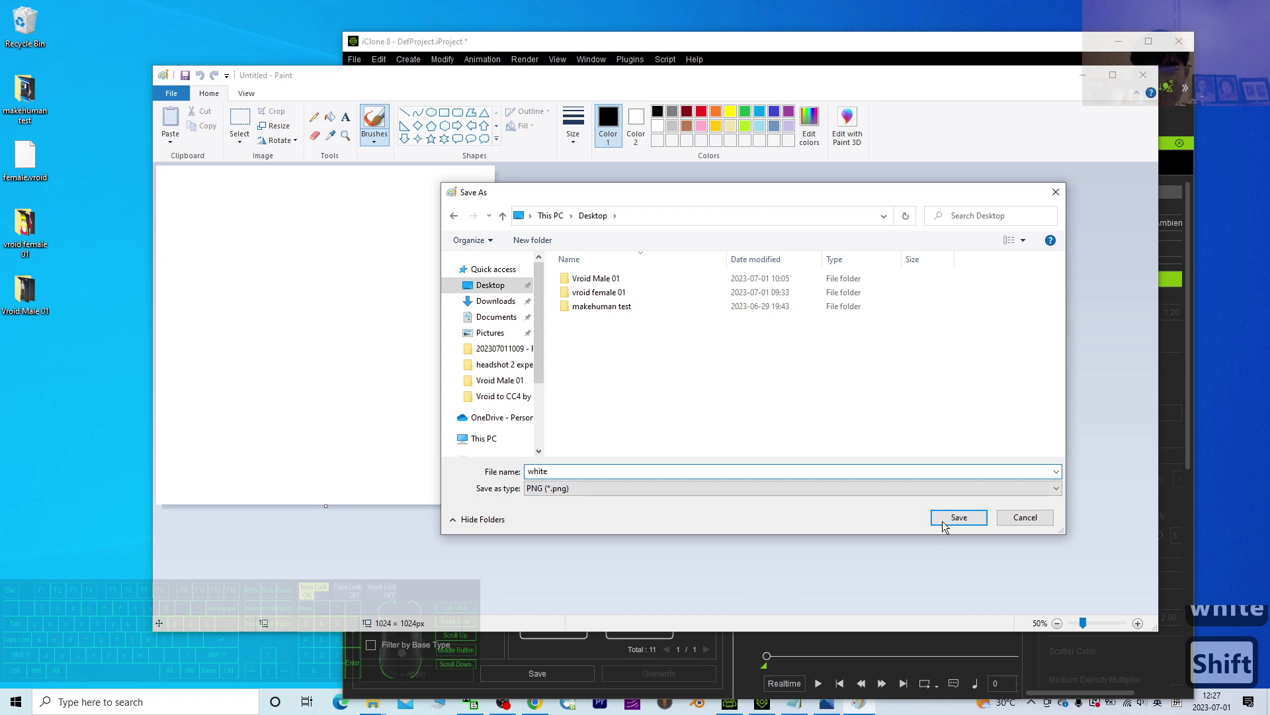
pyautogui.click(947, 527)
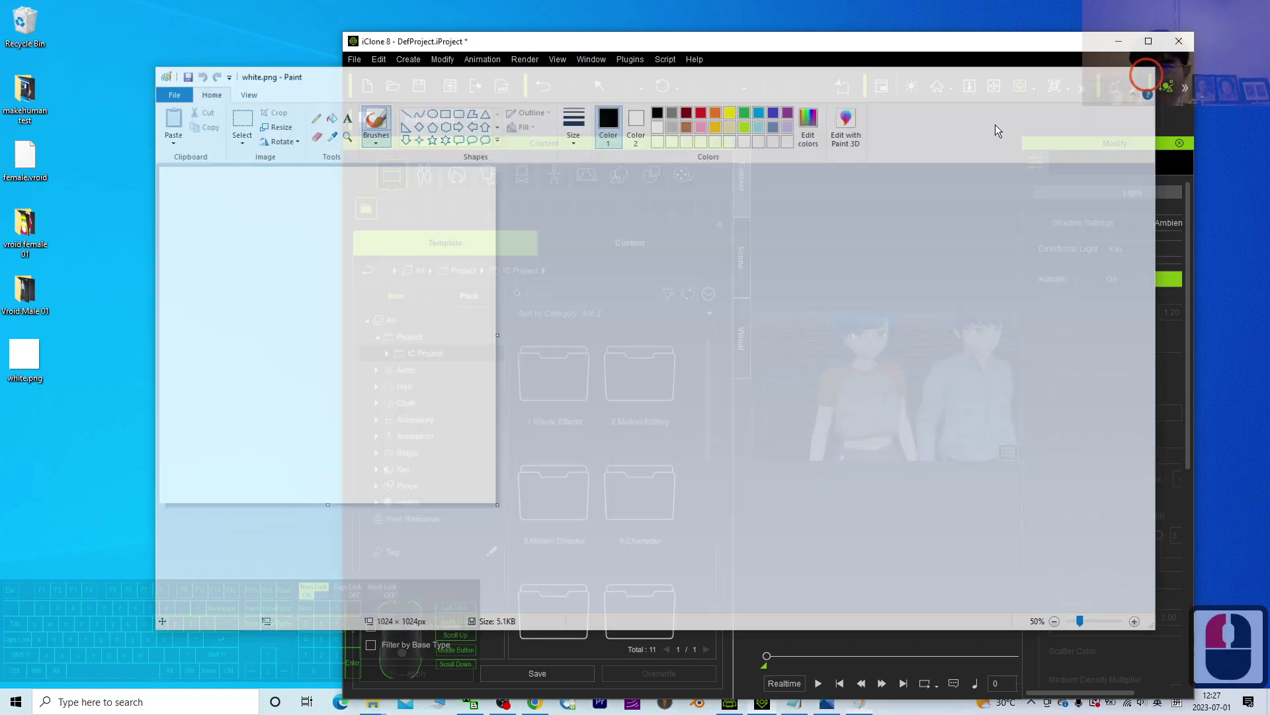
# Step: Preview white.png in Photos as a plain white image, close it and maximize iClone
pyautogui.moveTo(12, 387); pyautogui.dragTo(35, 361)
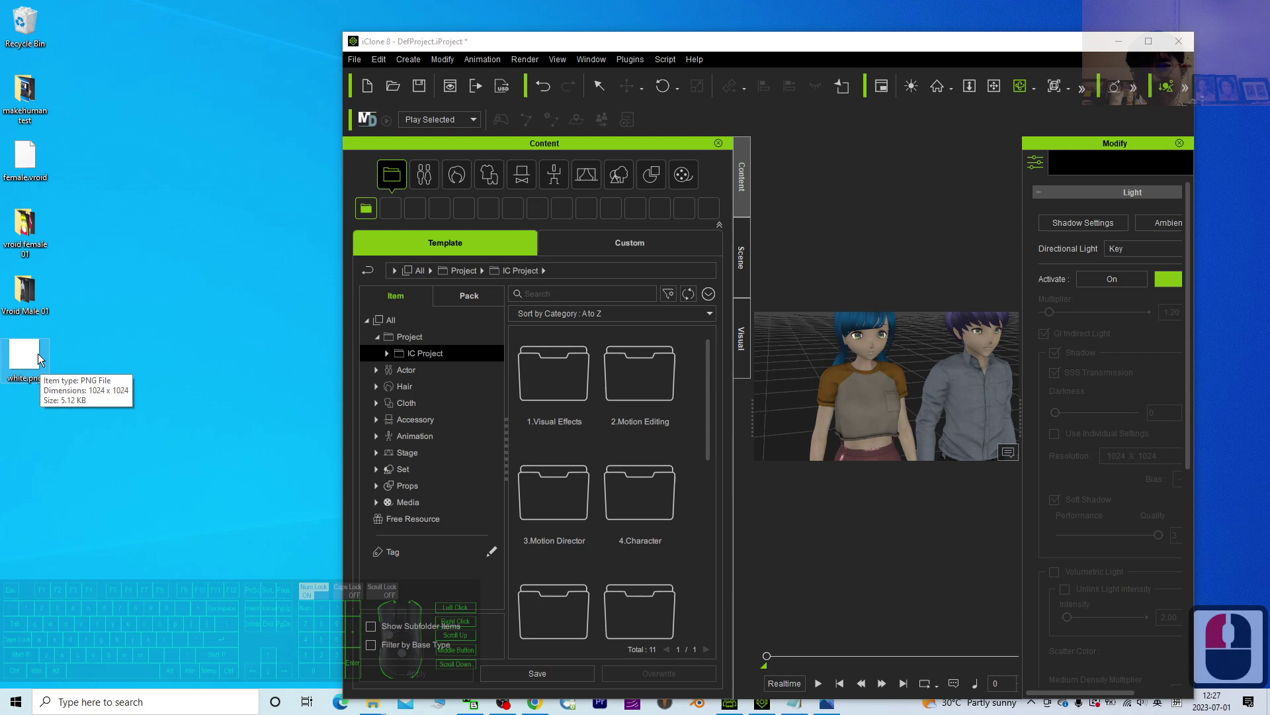
pyautogui.click(37, 364)
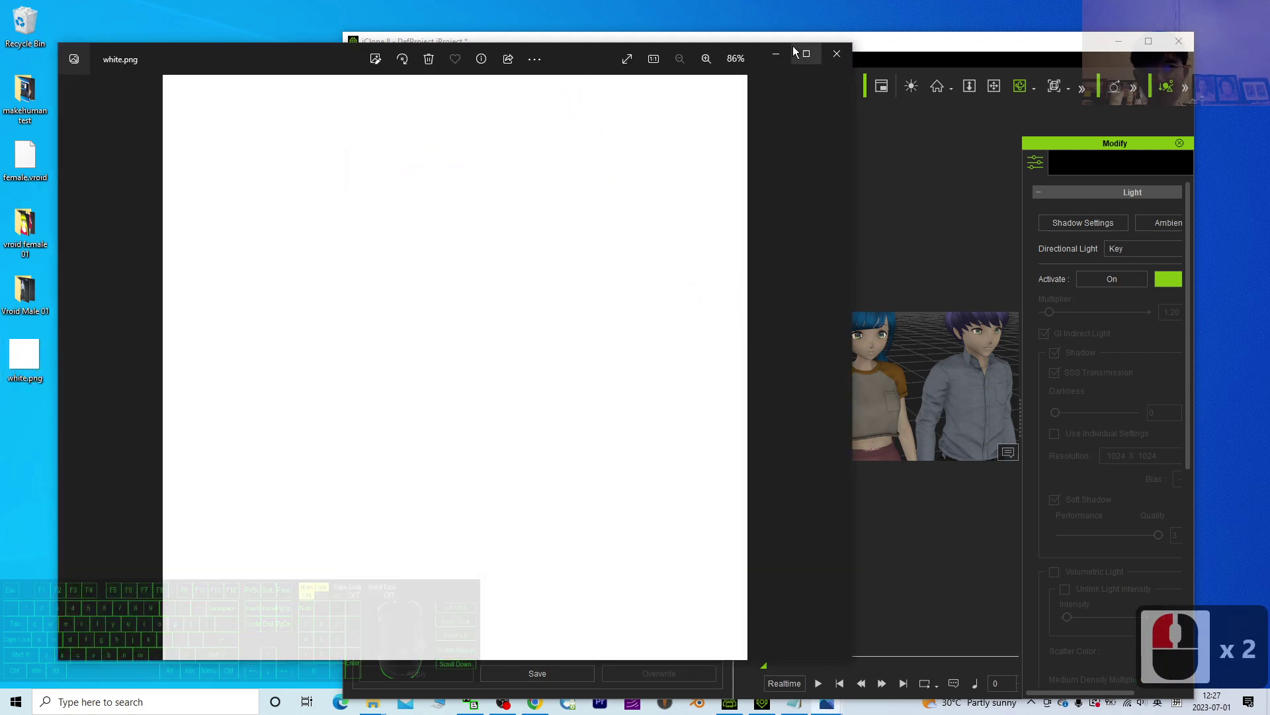
pyautogui.click(836, 55)
pyautogui.click(72, 363)
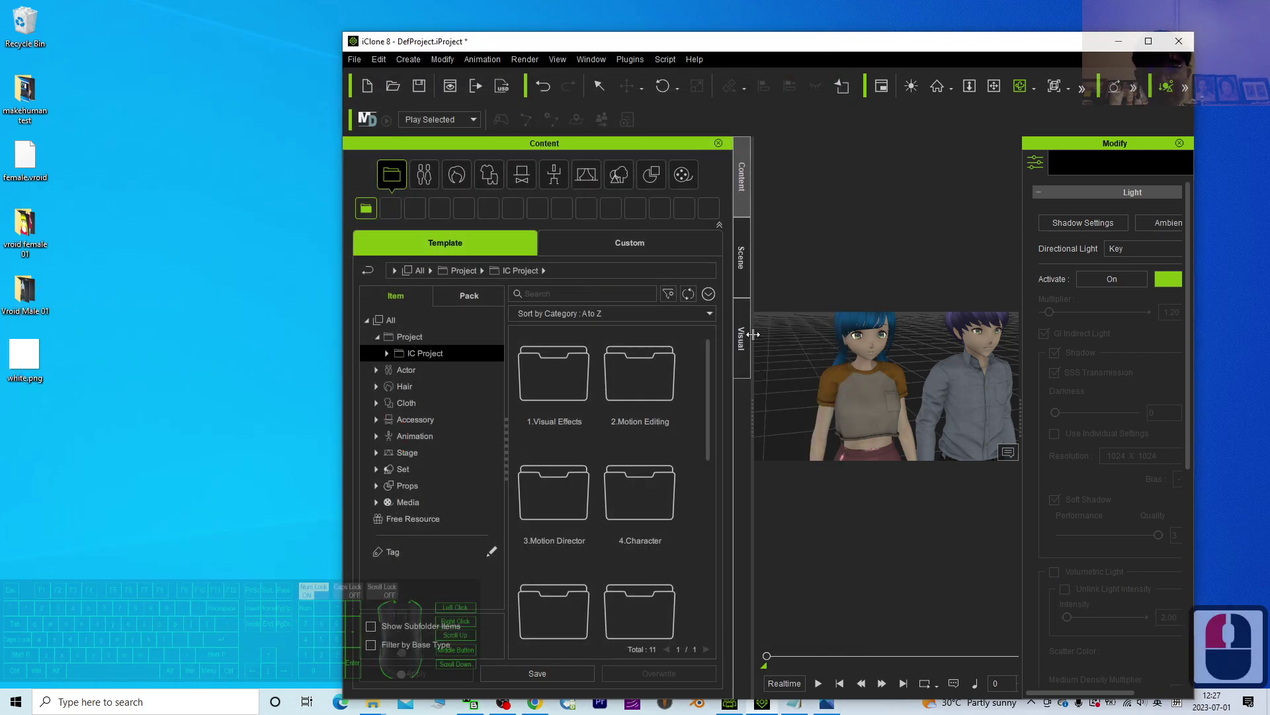
pyautogui.moveTo(804, 69); pyautogui.dragTo(231, 19)
pyautogui.click(260, 24)
# Step: Reset the workspace via Window > Workspace > Reset Layout and restore the window to a smaller size
pyautogui.click(263, 43)
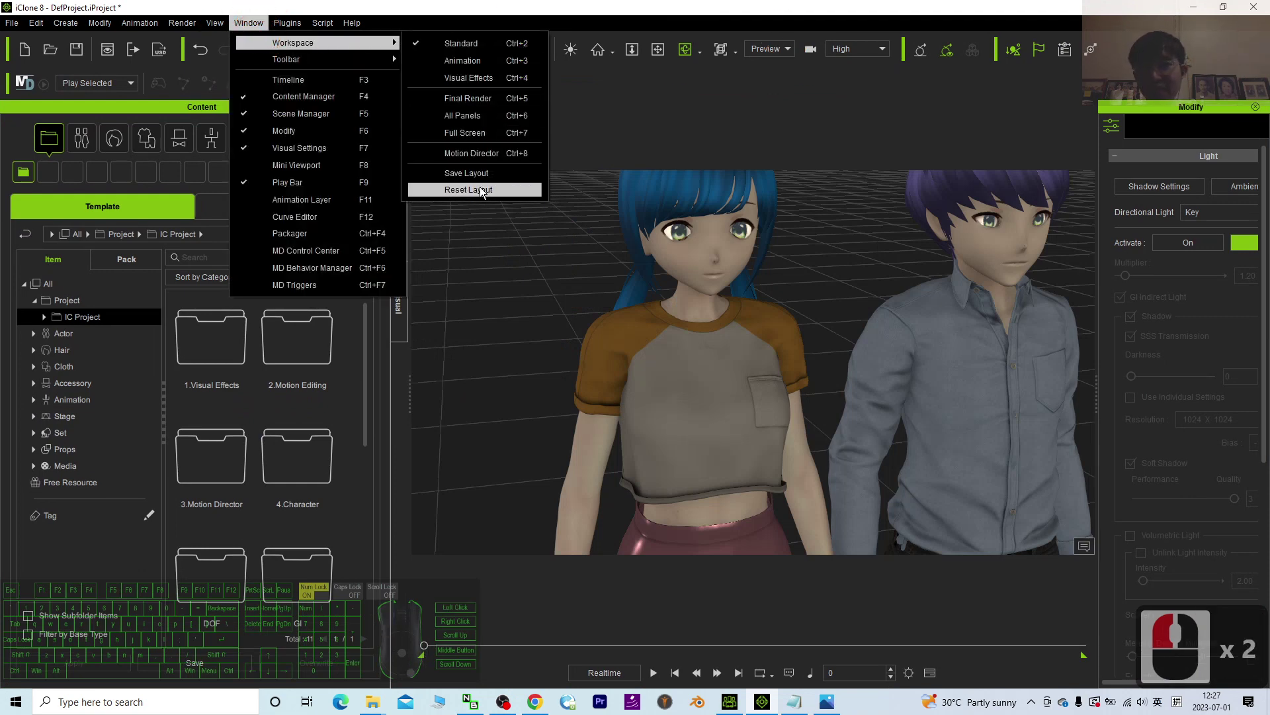
pyautogui.click(477, 118)
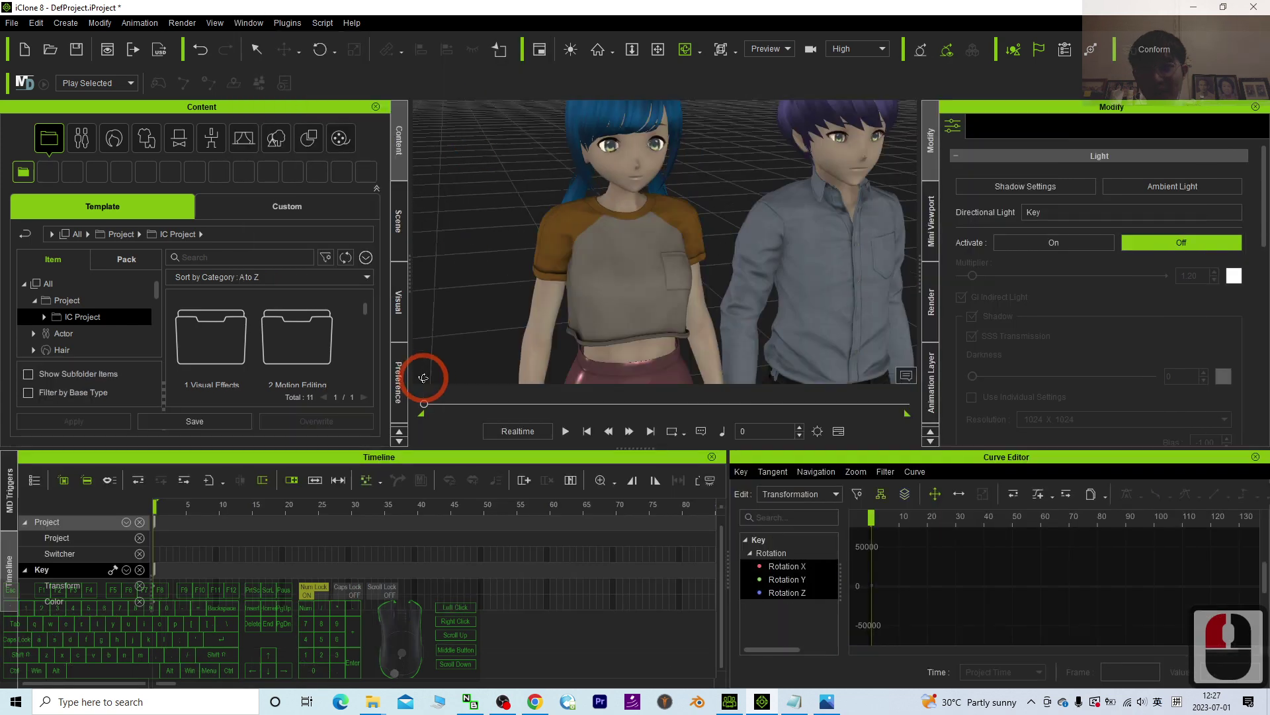
pyautogui.click(399, 450)
pyautogui.click(400, 449)
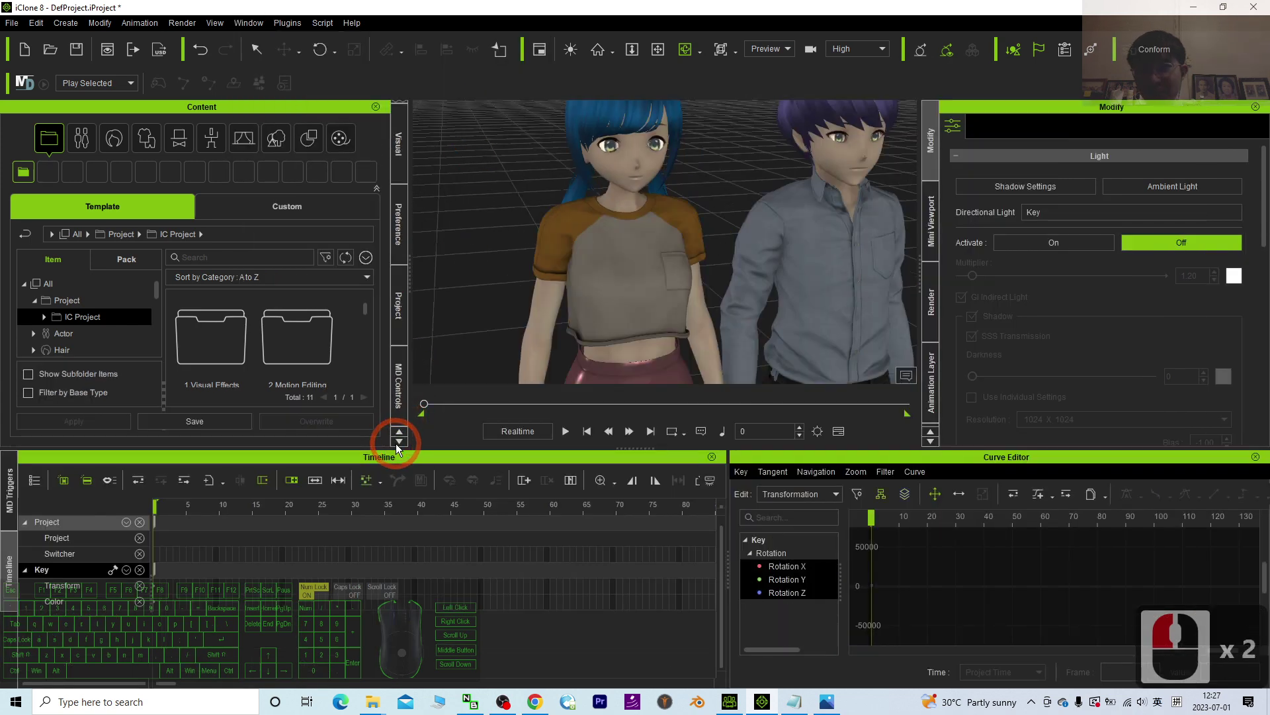
pyautogui.click(406, 152)
pyautogui.doubleClick(396, 90)
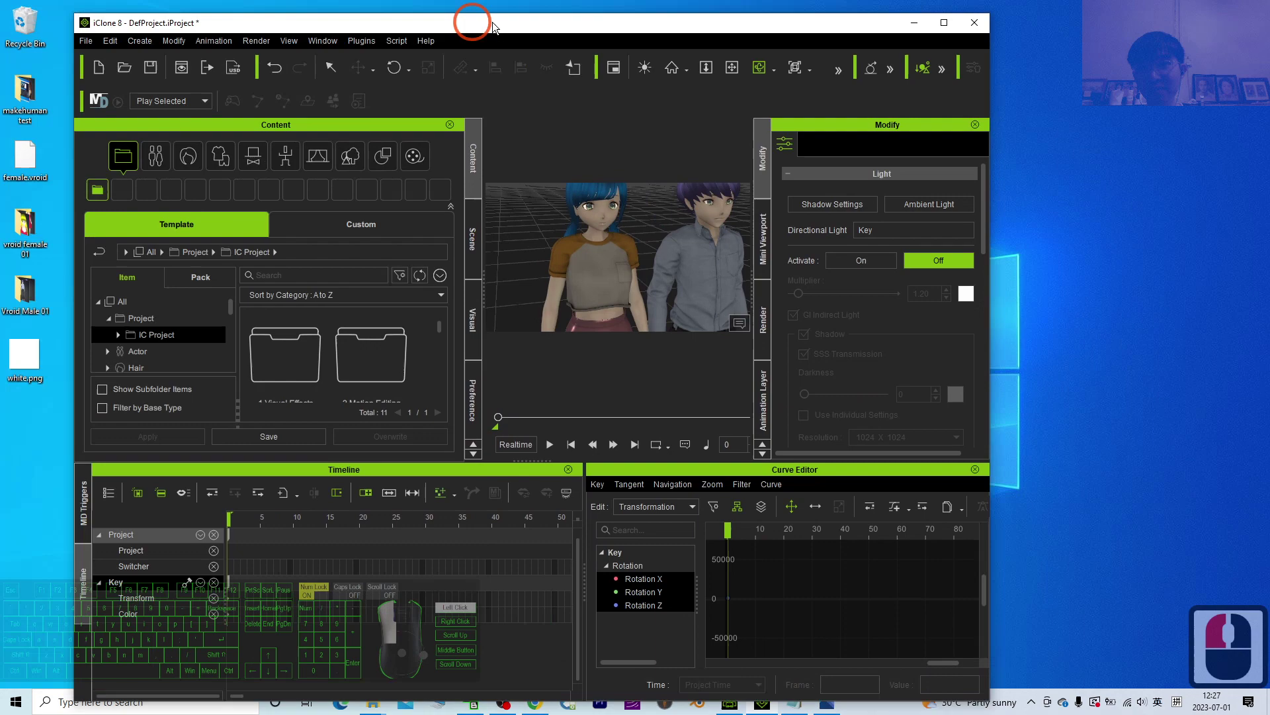
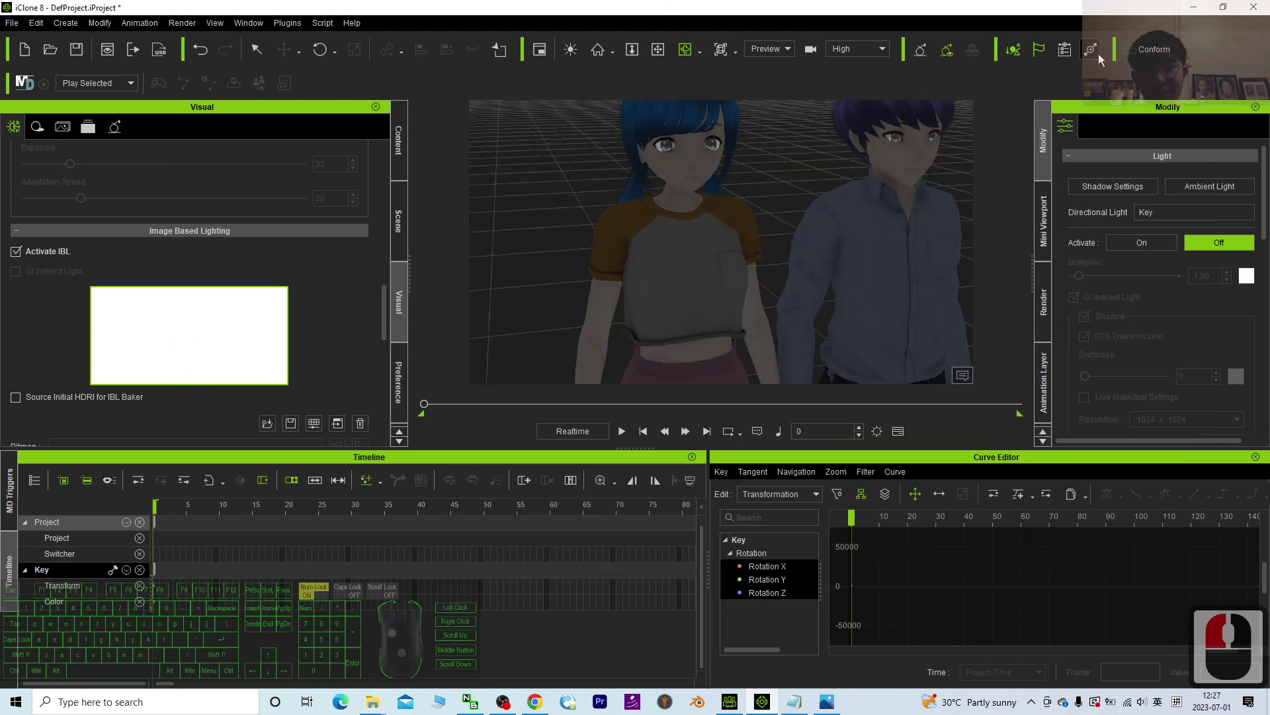
# Step: Close the Timeline and Curve Editor panels and raise IBL Strength to 104
pyautogui.click(694, 462)
pyautogui.middleClick(713, 451)
pyautogui.click(695, 464)
pyautogui.moveTo(1037, 478); pyautogui.dragTo(1181, 464)
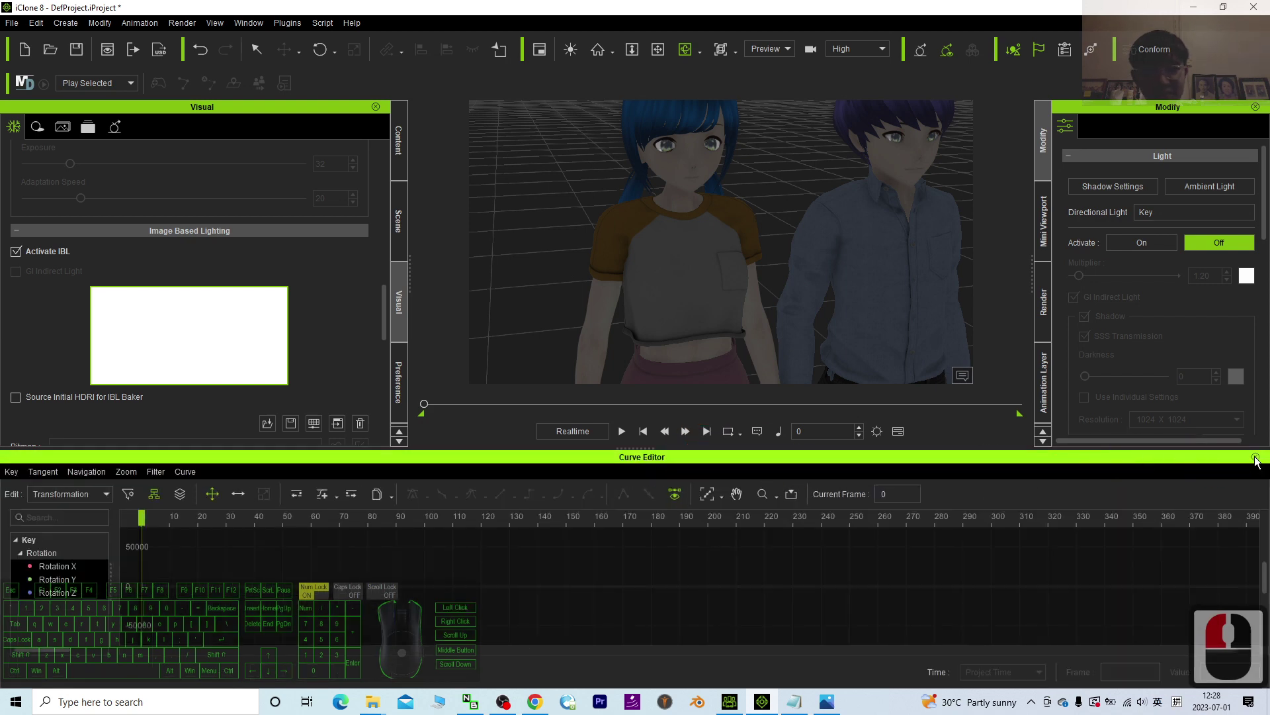
pyautogui.click(1259, 462)
pyautogui.moveTo(28, 492); pyautogui.dragTo(74, 490)
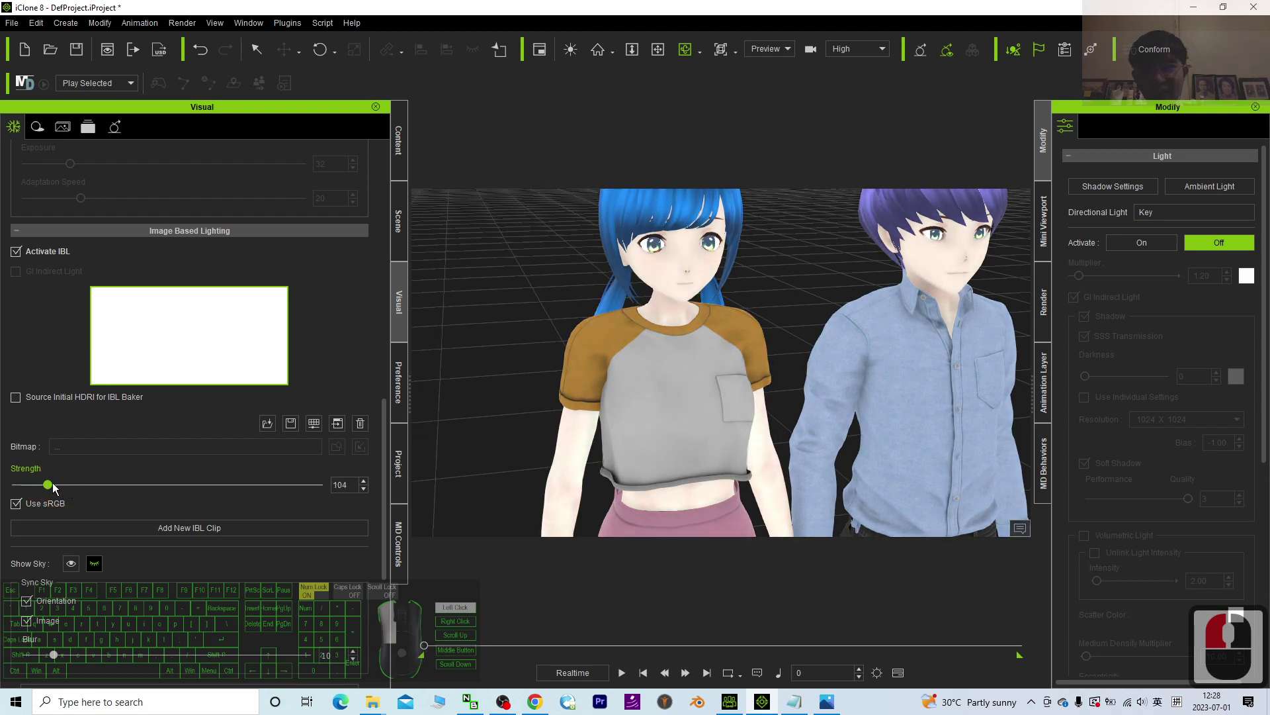
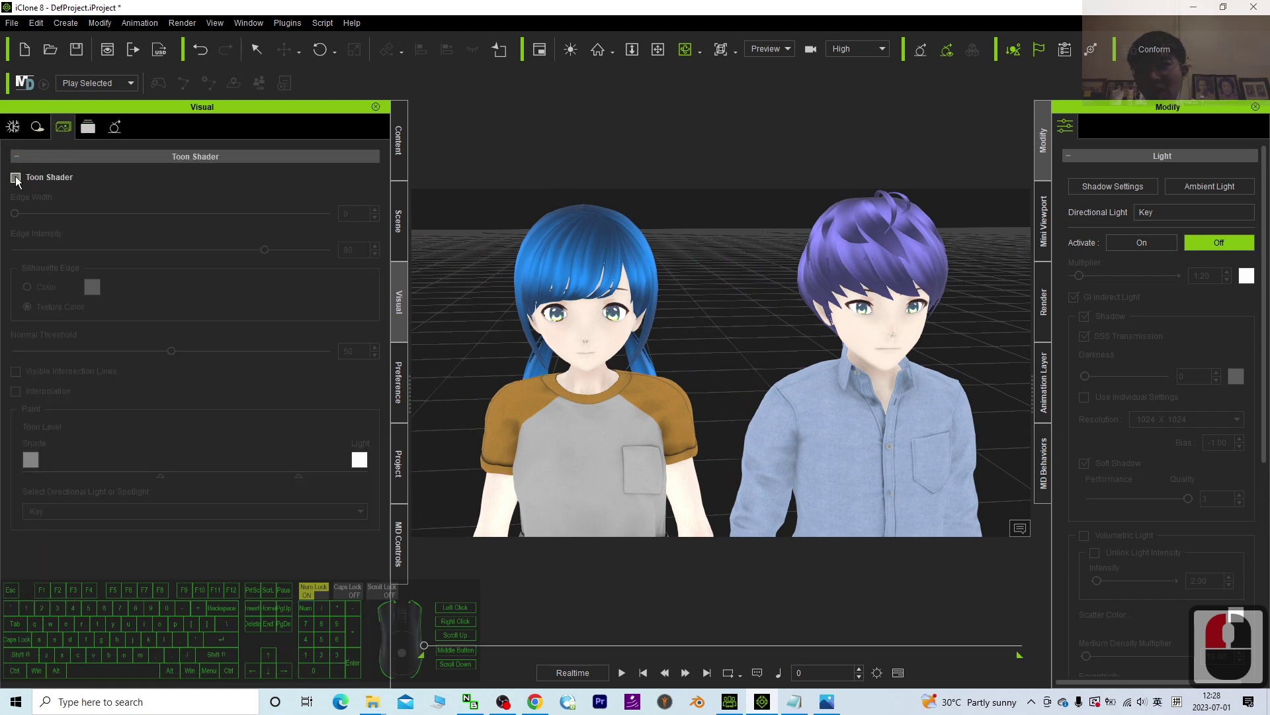
# Step: Enable Toon Shader, then lower IBL Strength to 42 on the Atmosphere tab
pyautogui.click(19, 181)
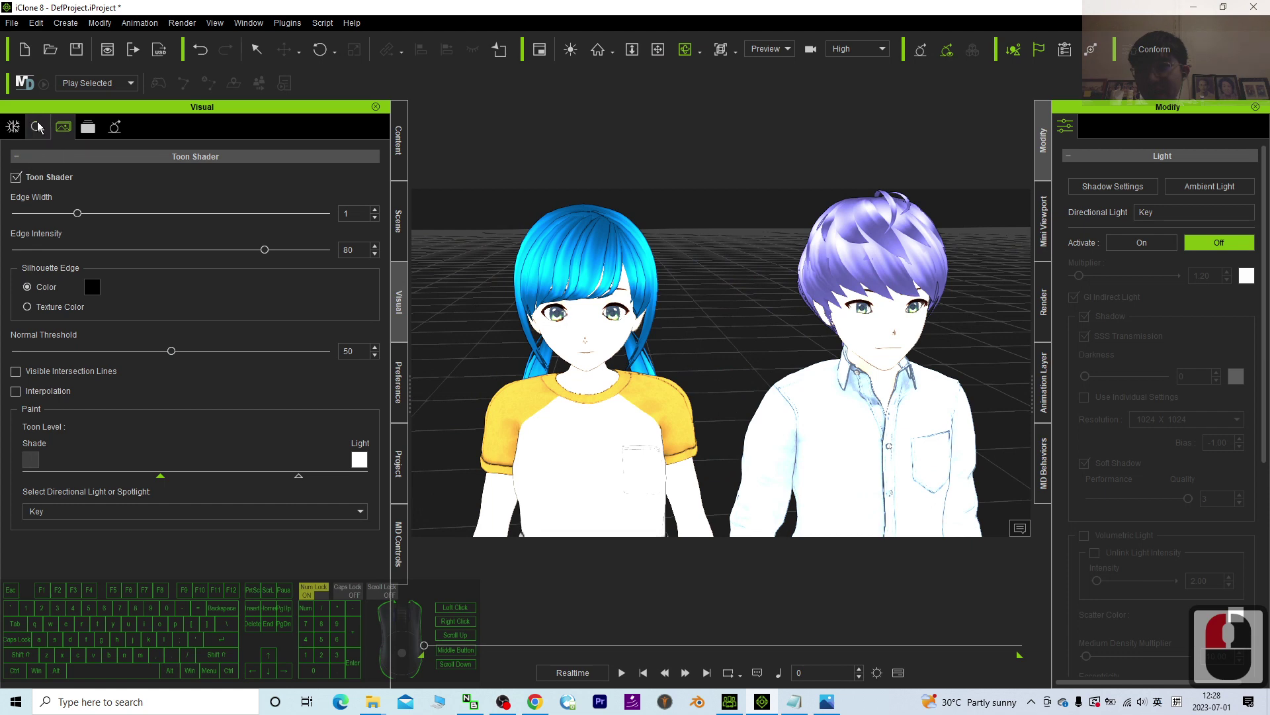
pyautogui.click(22, 131)
pyautogui.click(49, 492)
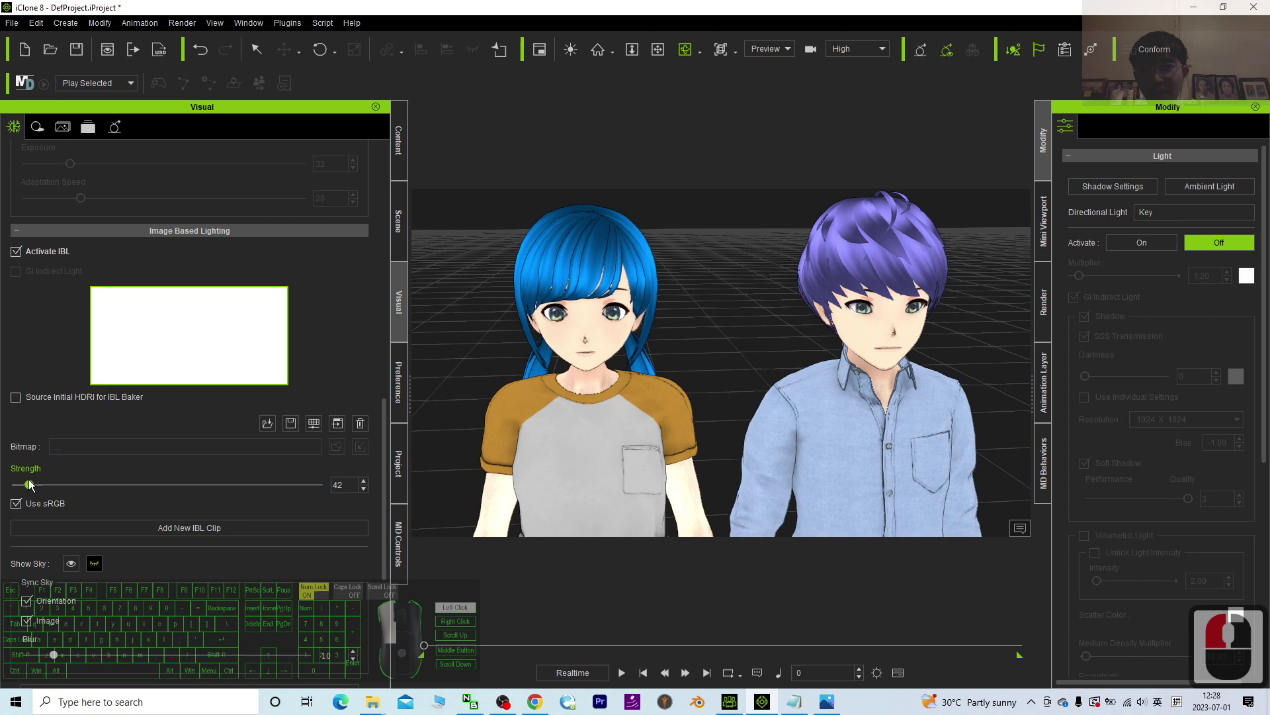
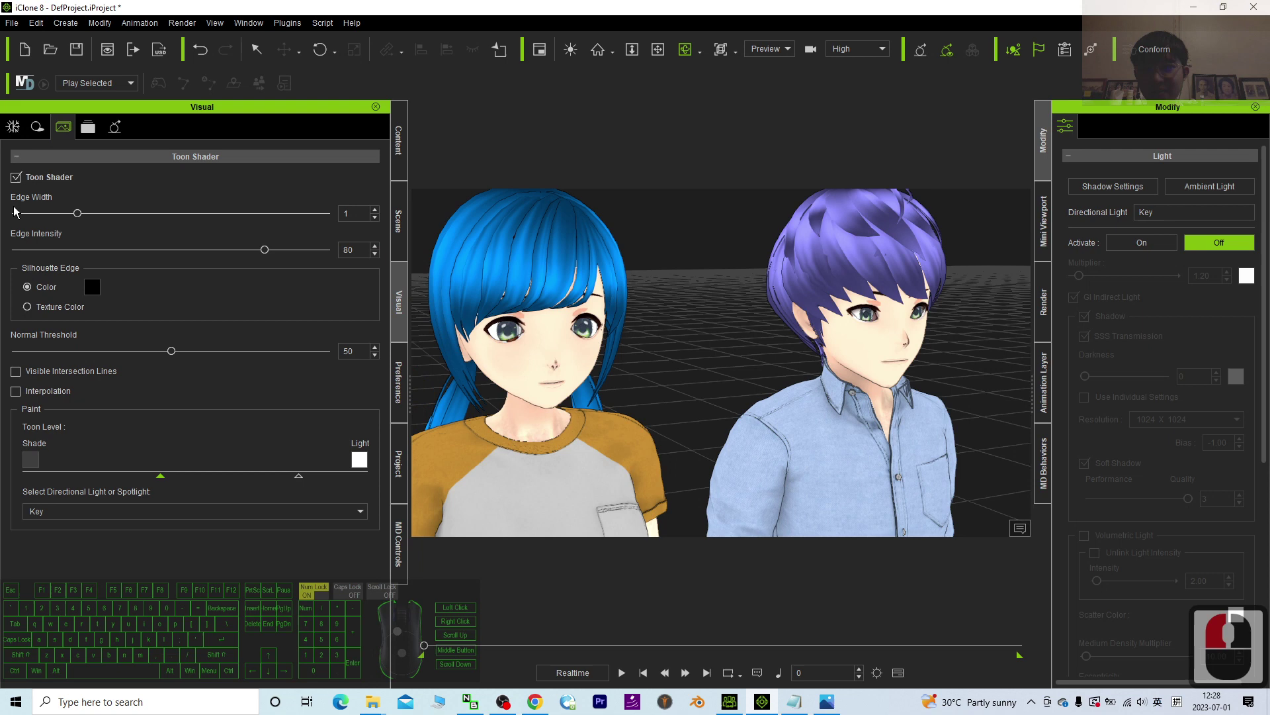
# Step: Set toon Edge Width to 0 and view the avatars at an angle
pyautogui.click(33, 195)
pyautogui.moveTo(68, 215); pyautogui.dragTo(84, 222)
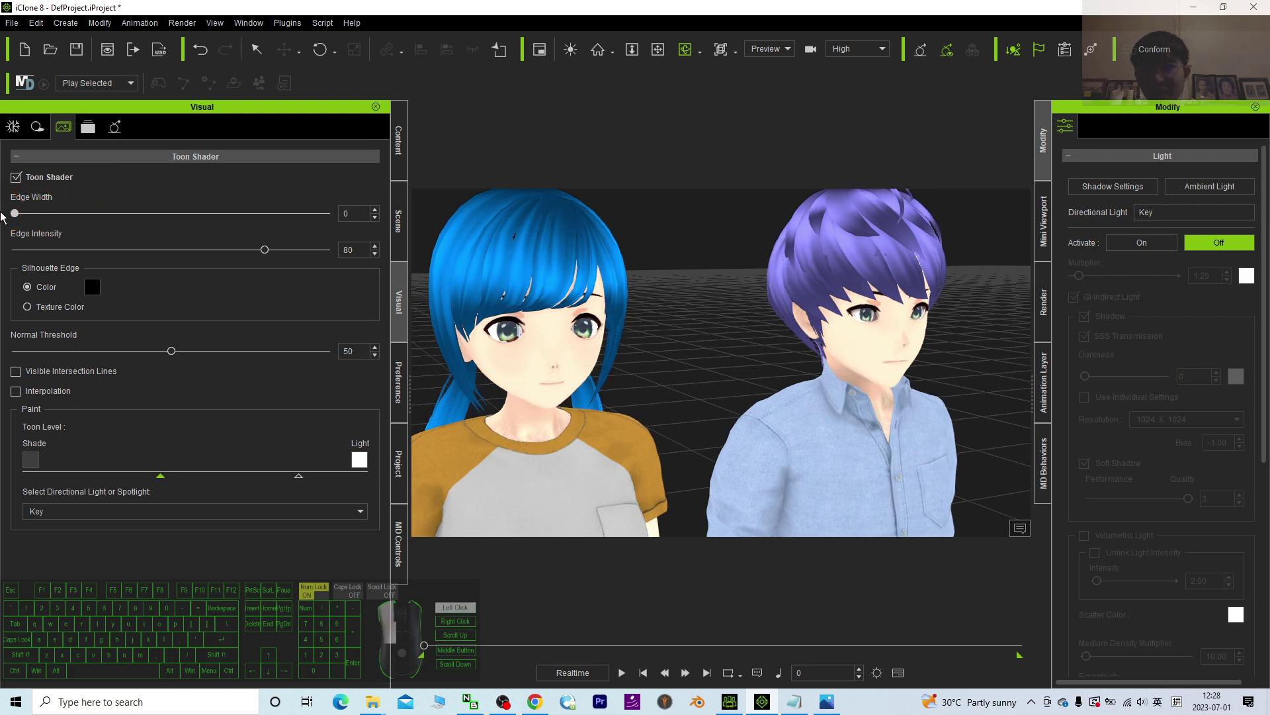
pyautogui.moveTo(18, 223); pyautogui.dragTo(732, 313)
pyautogui.scroll(3)
pyautogui.rightClick(714, 321)
pyautogui.press('x')
pyautogui.press('c')
pyautogui.moveTo(15, 248); pyautogui.dragTo(149, 225)
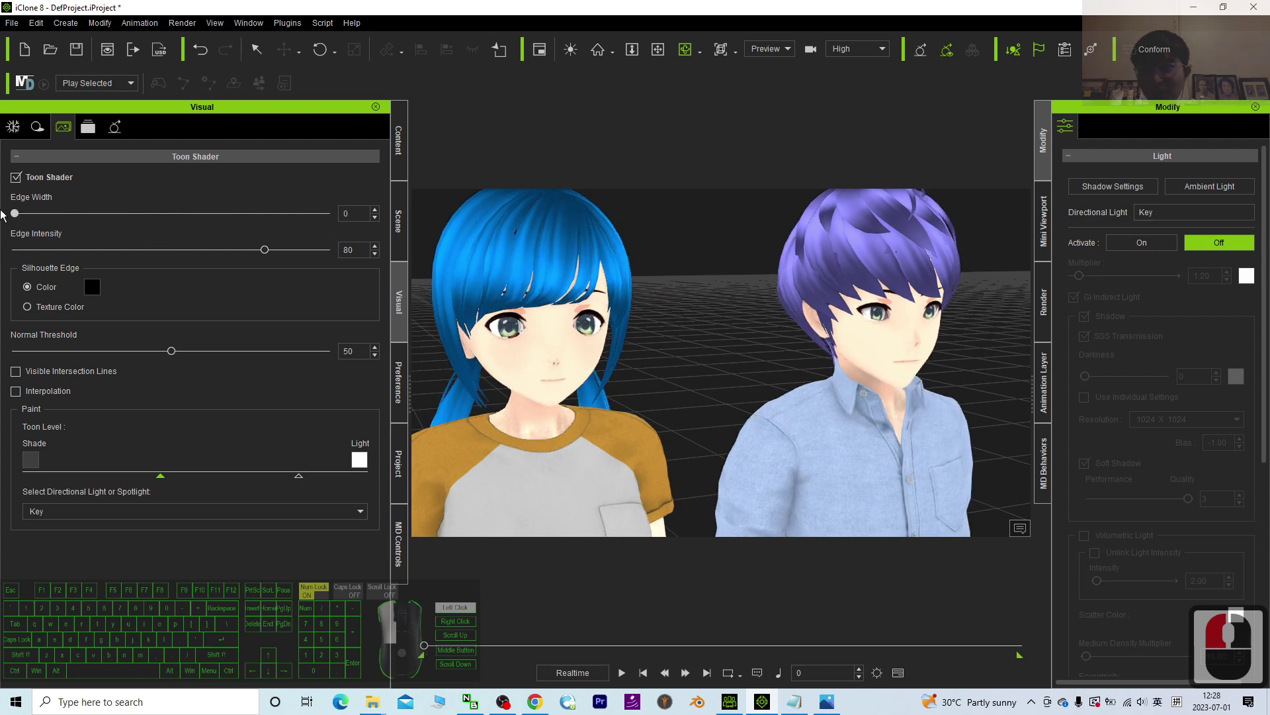
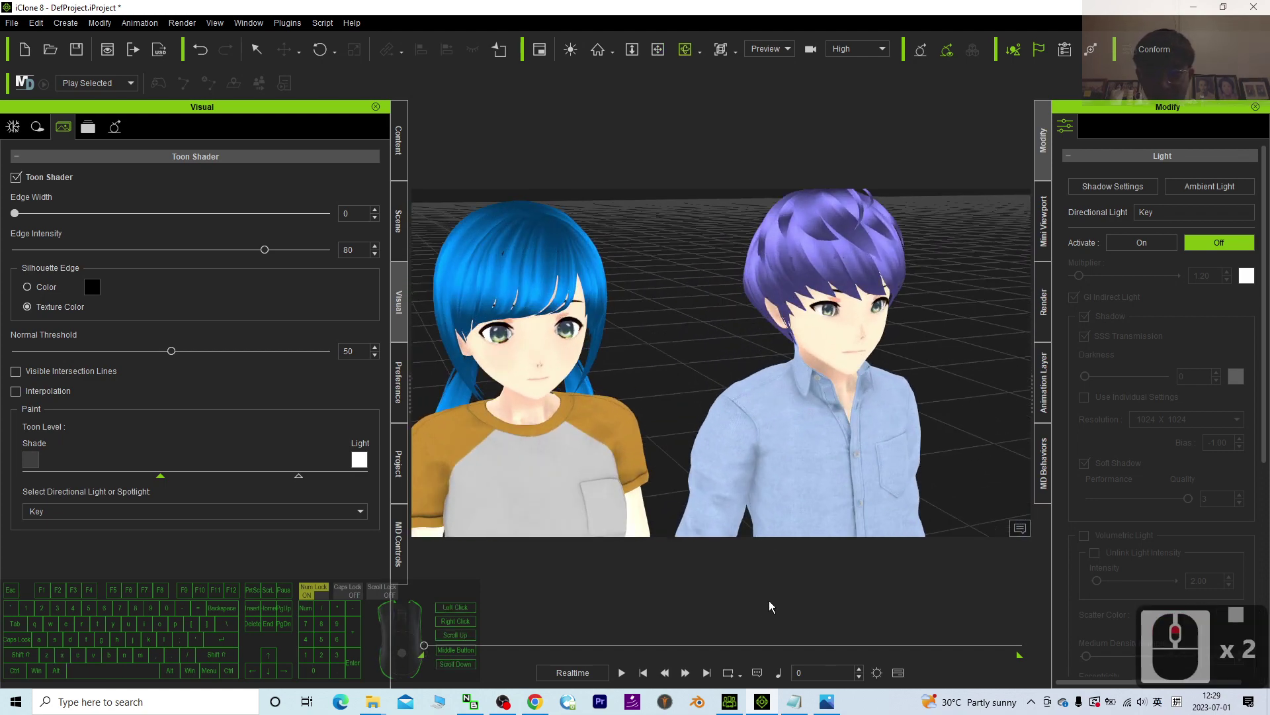
# Step: Set the Silhouette Edge to Texture Color
pyautogui.click(831, 707)
pyautogui.moveTo(1082, 493); pyautogui.dragTo(1011, 375)
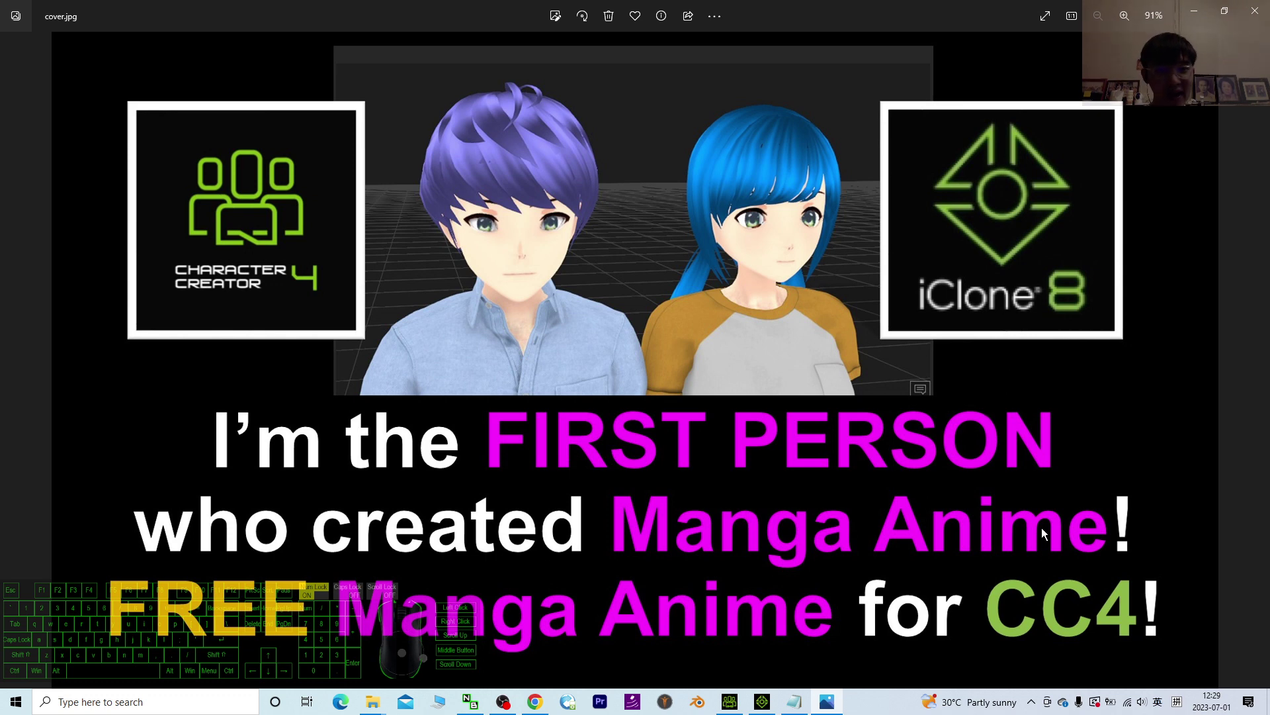
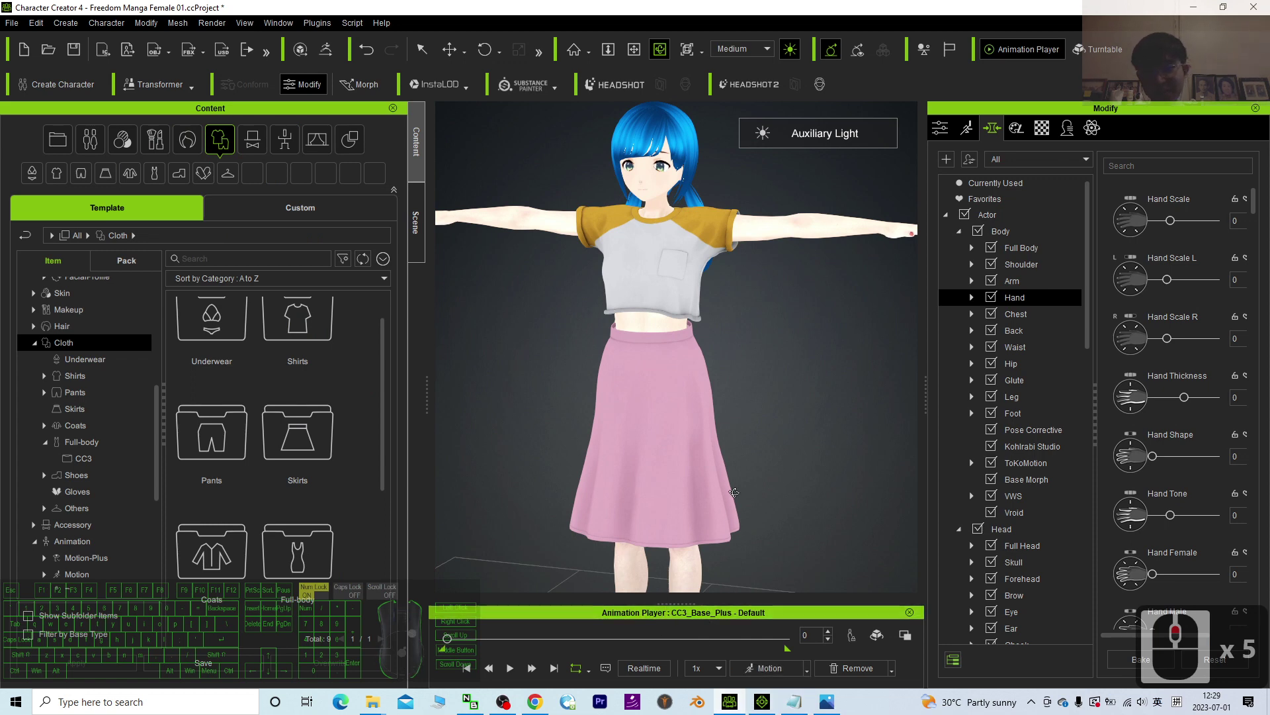
# Step: Apply the Basic T-shirts_A1 shirt from Cloth > Shirts to the manga girl
pyautogui.click(83, 378)
pyautogui.click(202, 452)
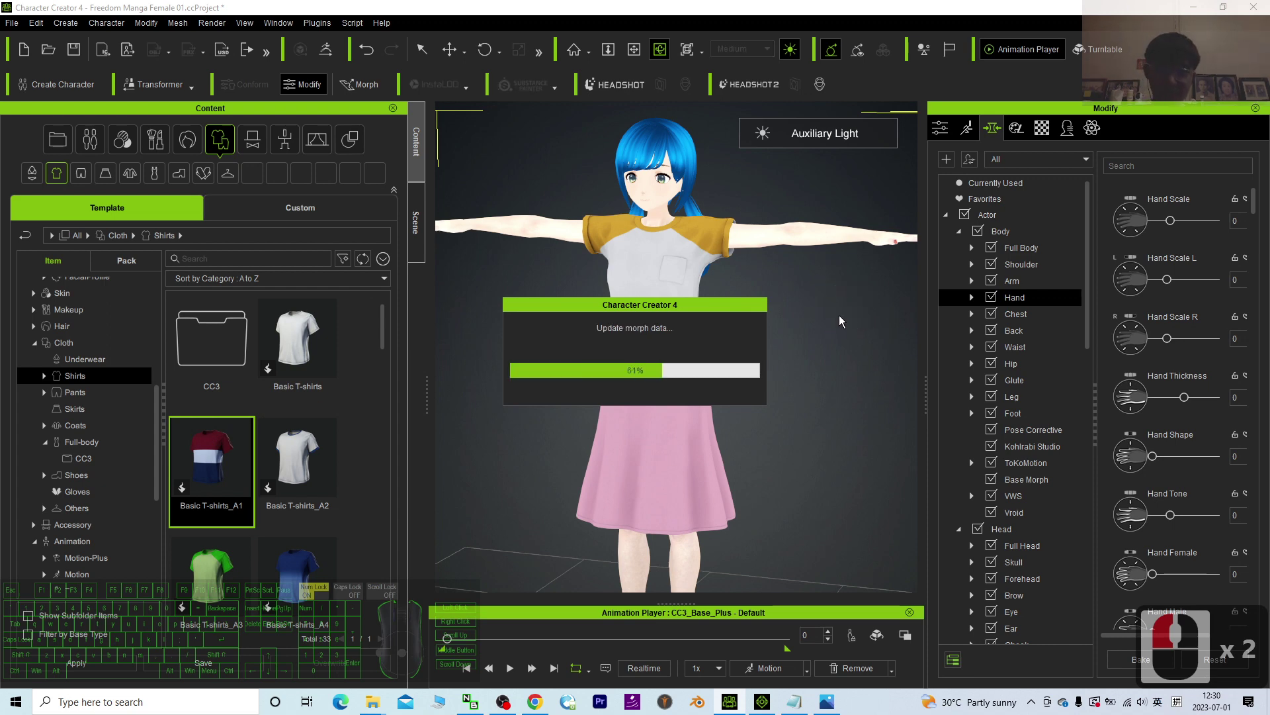